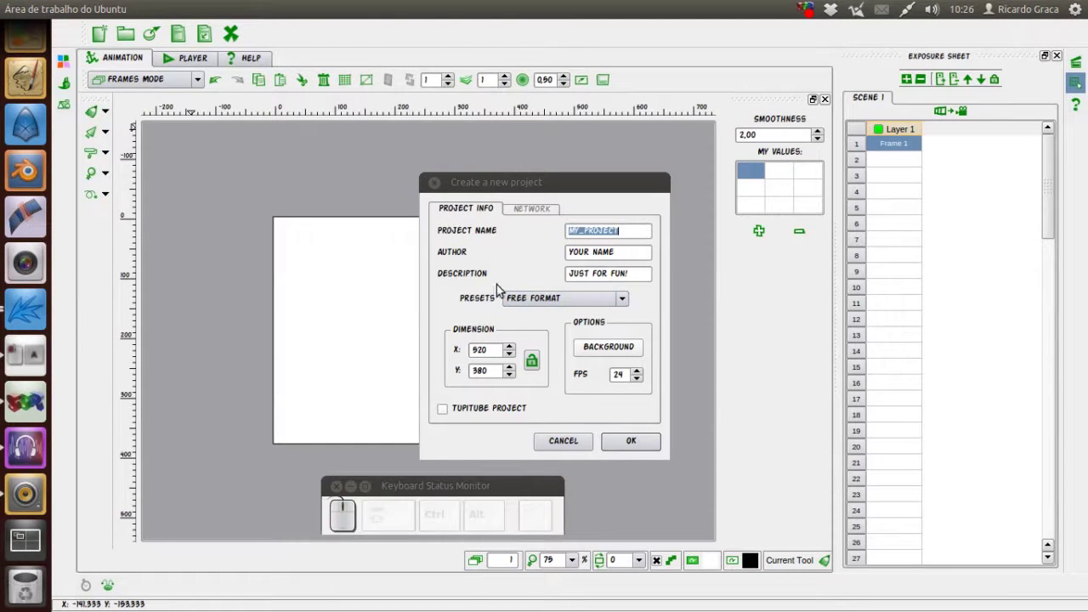
# - Create a new 1280P Full HD project named Aula
pyautogui.moveTo(566, 302); pyautogui.dragTo(551, 365)
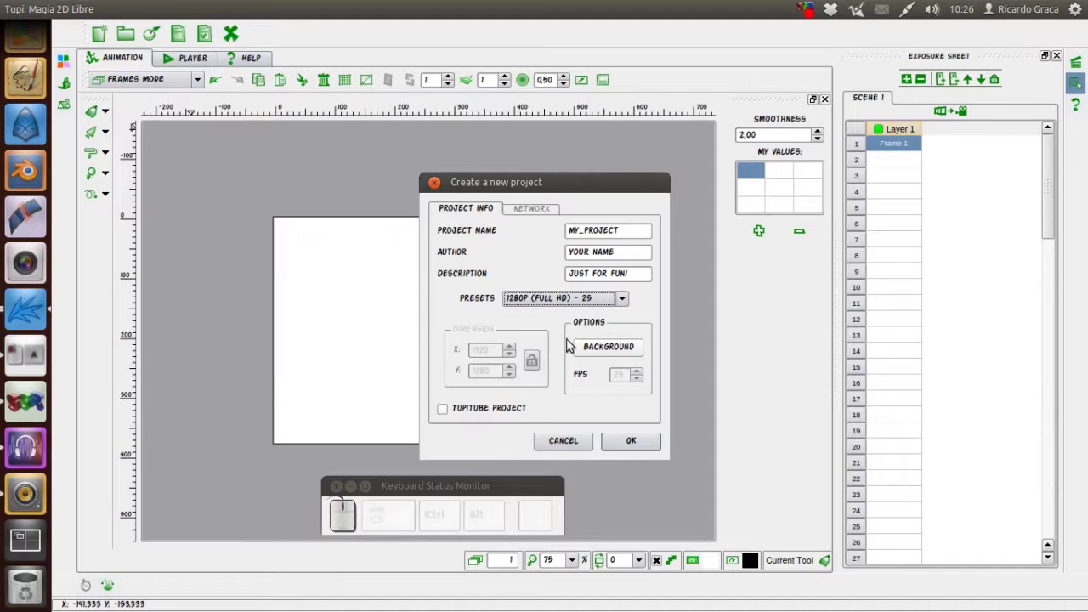
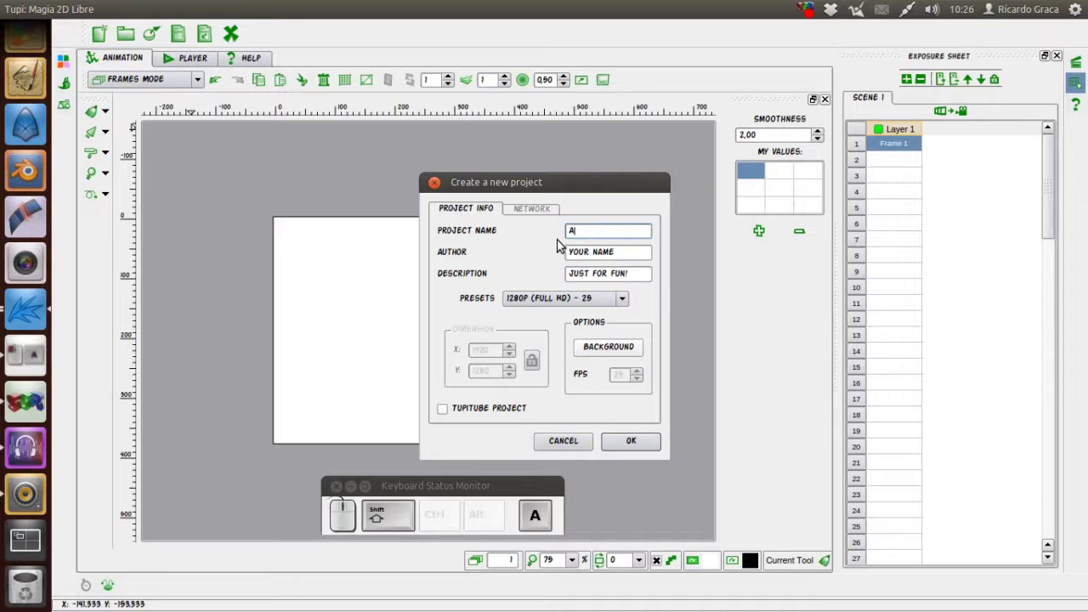
pyautogui.click(561, 159)
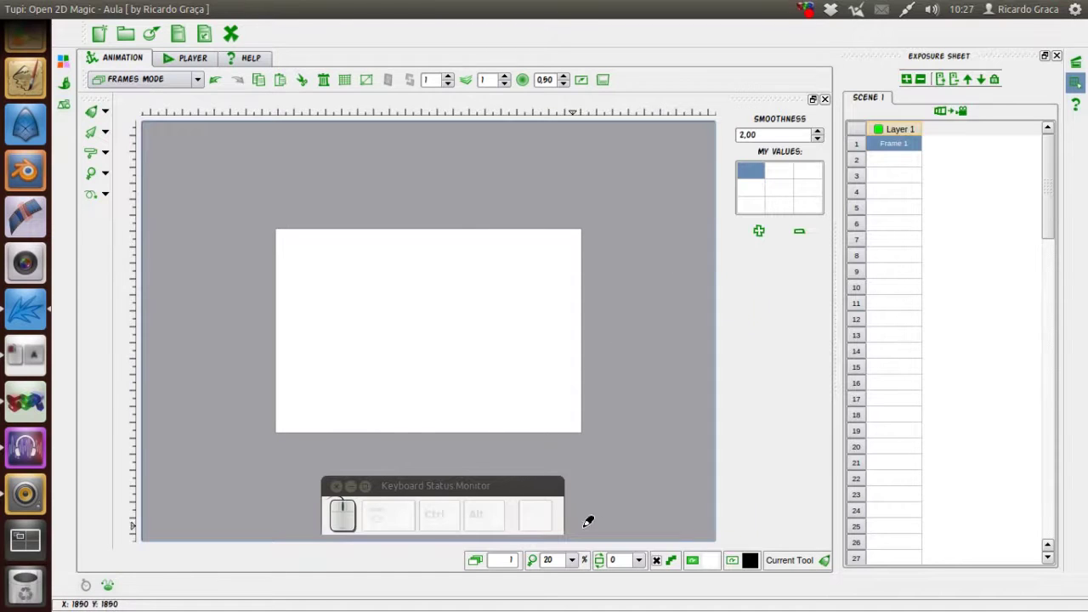
# - Zoom in on the blank canvas and fit it back in the viewport
pyautogui.moveTo(576, 567); pyautogui.dragTo(565, 523)
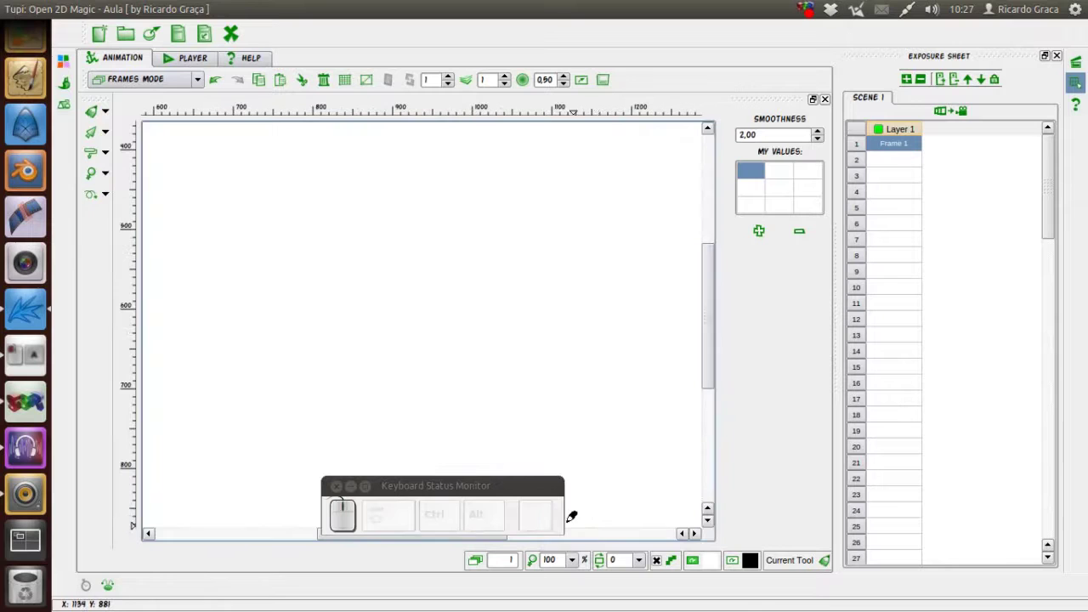
pyautogui.click(578, 559)
pyautogui.click(580, 512)
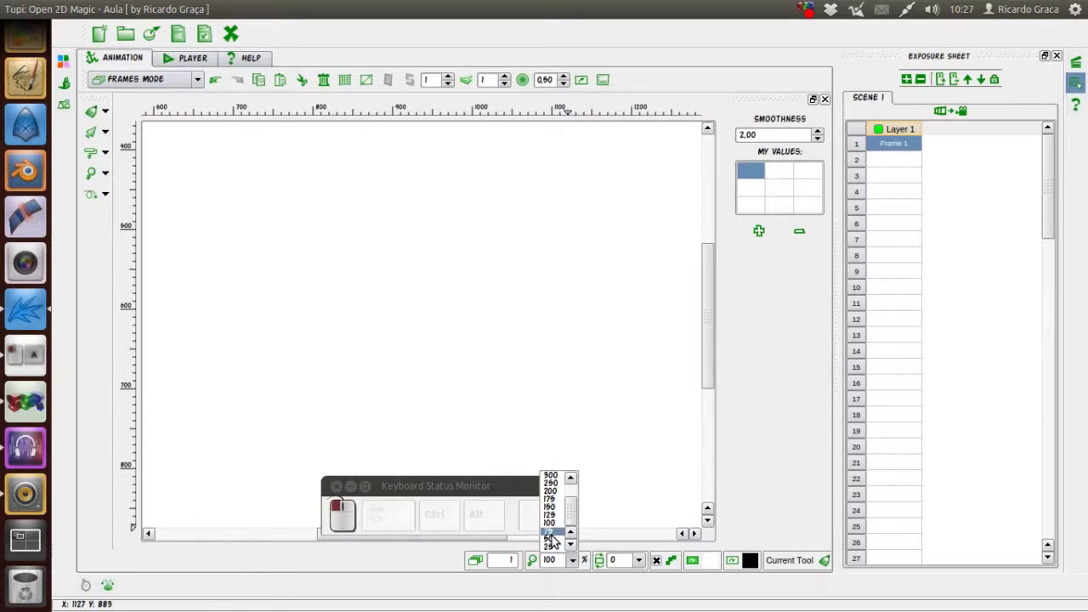
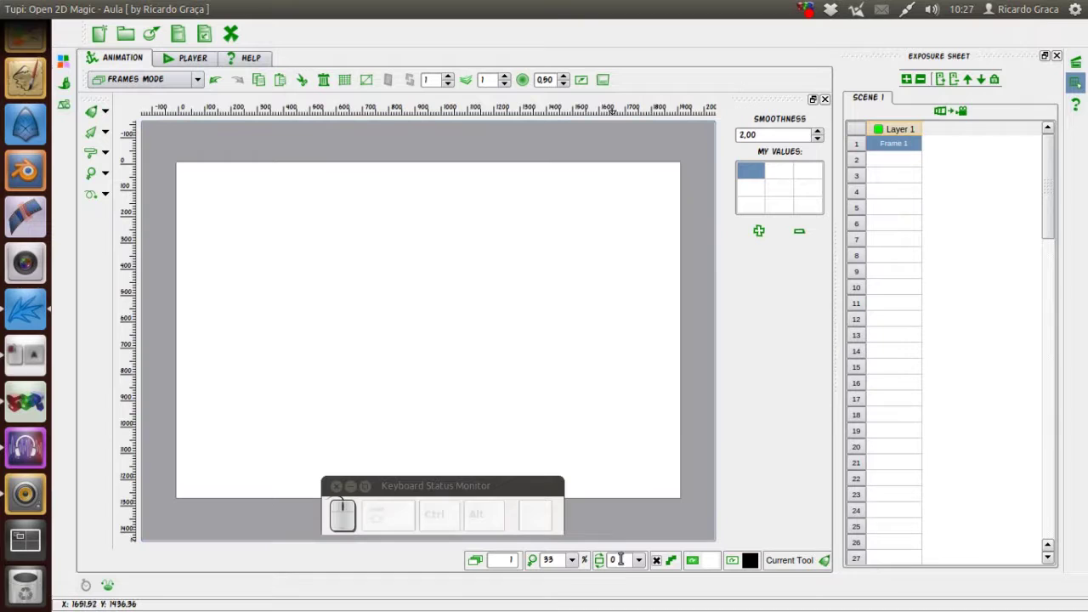
# - Browse the brush tools dropdown in the left toolbar repeatedly, ending on a pencil tool
pyautogui.click(643, 563)
pyautogui.click(625, 487)
pyautogui.click(642, 563)
pyautogui.click(629, 494)
pyautogui.click(643, 564)
pyautogui.click(630, 482)
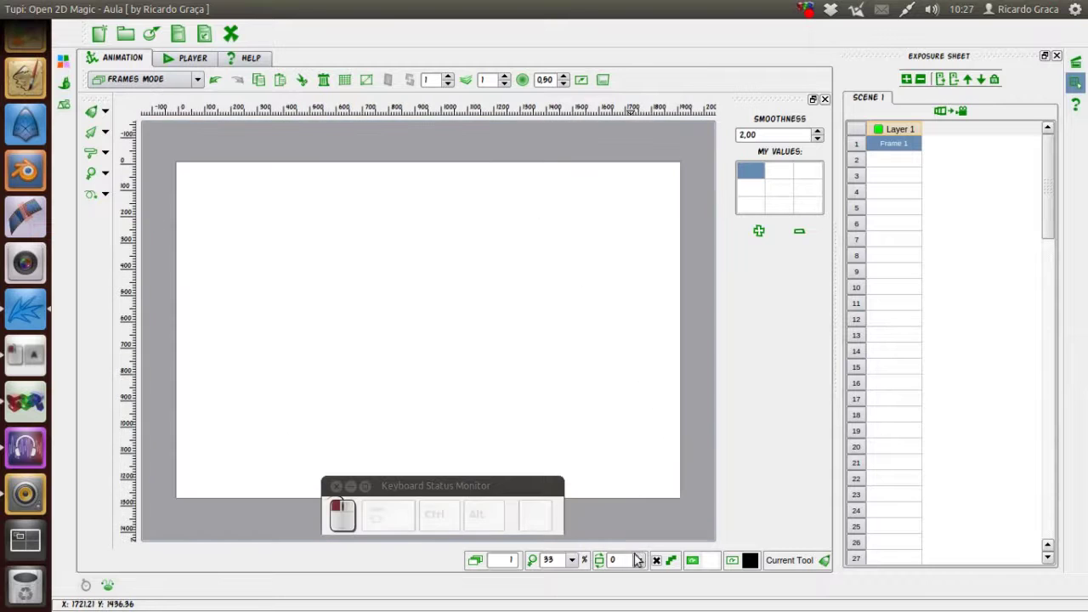
pyautogui.click(640, 567)
pyautogui.moveTo(642, 506); pyautogui.dragTo(629, 492)
pyautogui.click(627, 488)
pyautogui.click(644, 560)
pyautogui.click(632, 480)
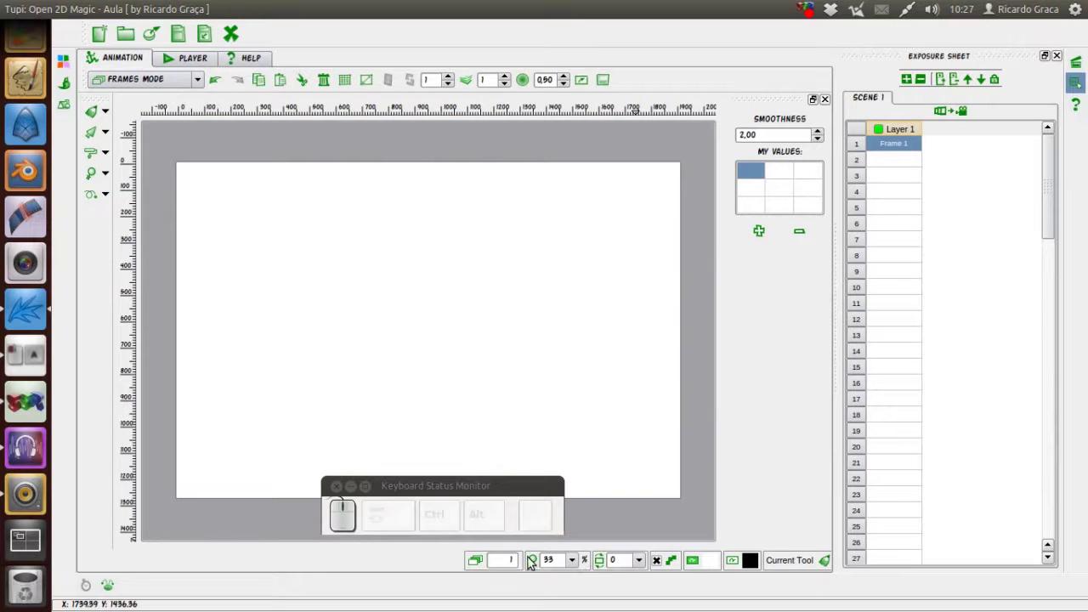
pyautogui.click(642, 565)
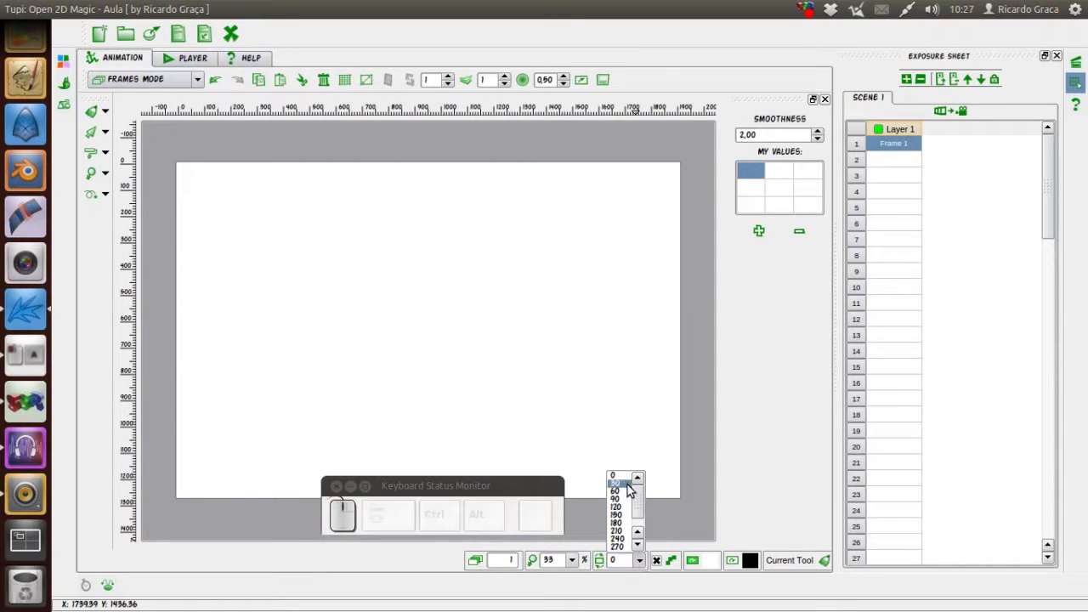
pyautogui.click(635, 487)
pyautogui.click(640, 565)
pyautogui.click(628, 481)
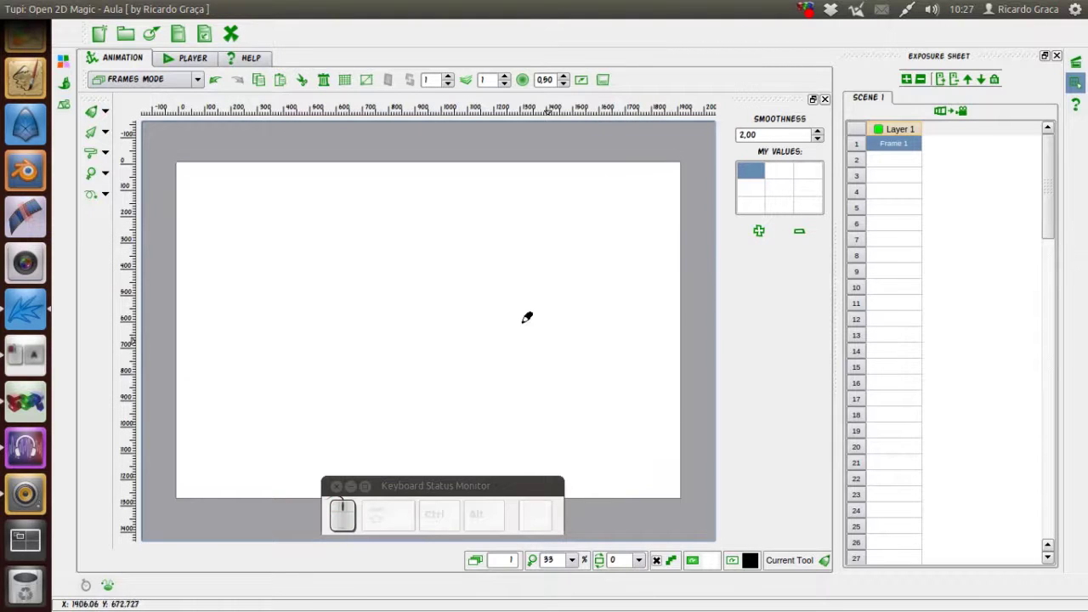
pyautogui.click(112, 114)
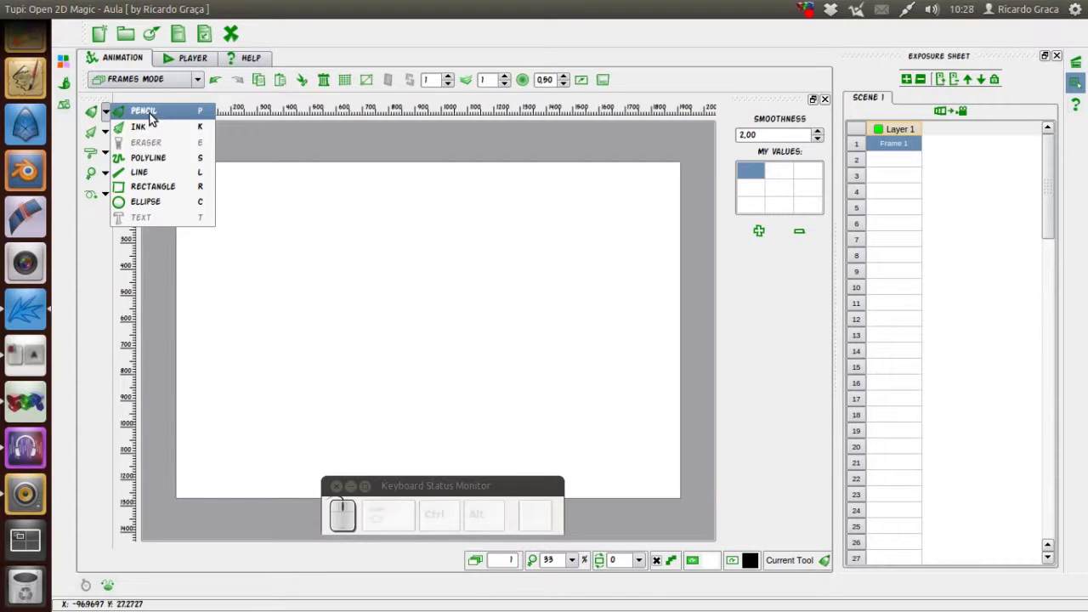
pyautogui.click(153, 116)
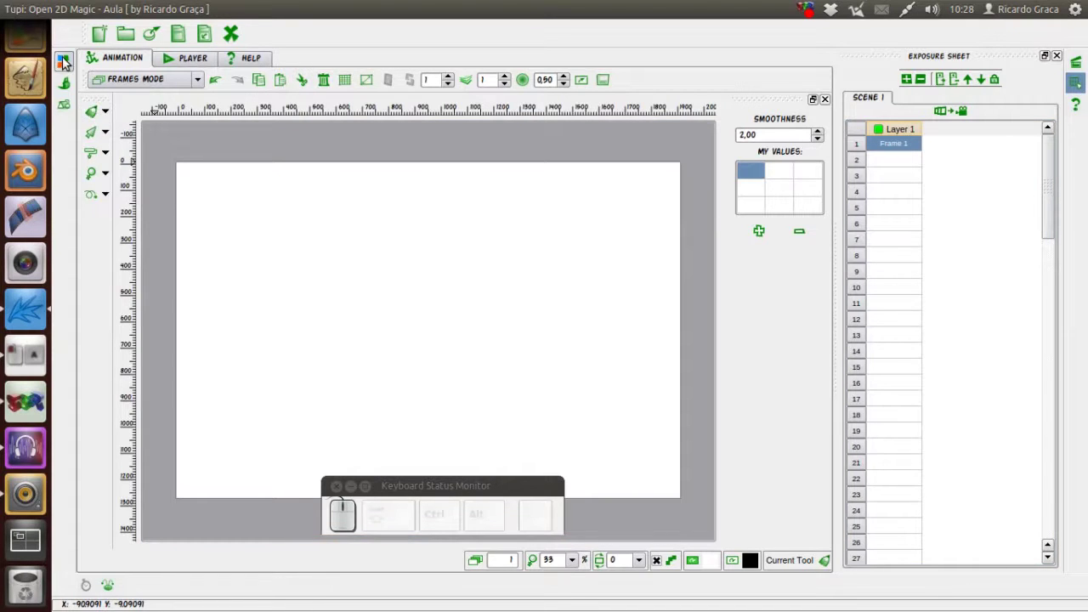
pyautogui.click(71, 62)
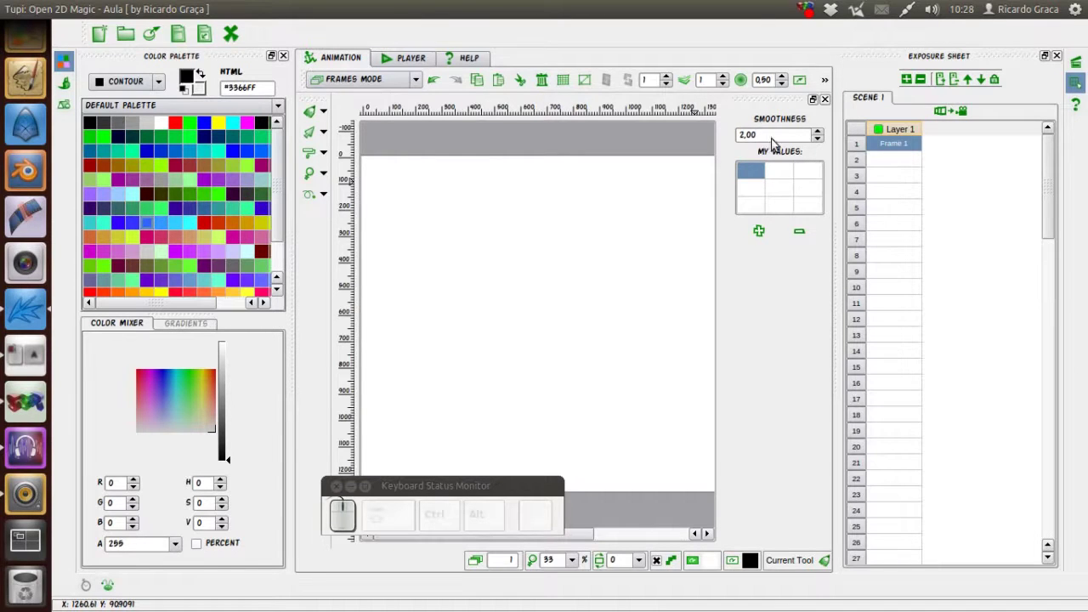
pyautogui.click(71, 65)
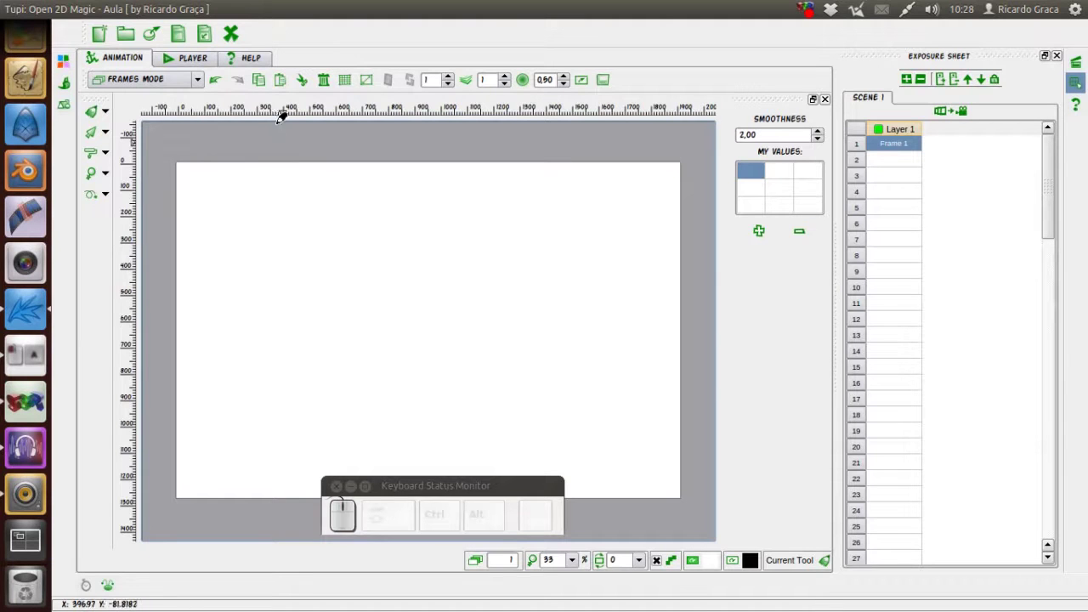
pyautogui.click(77, 89)
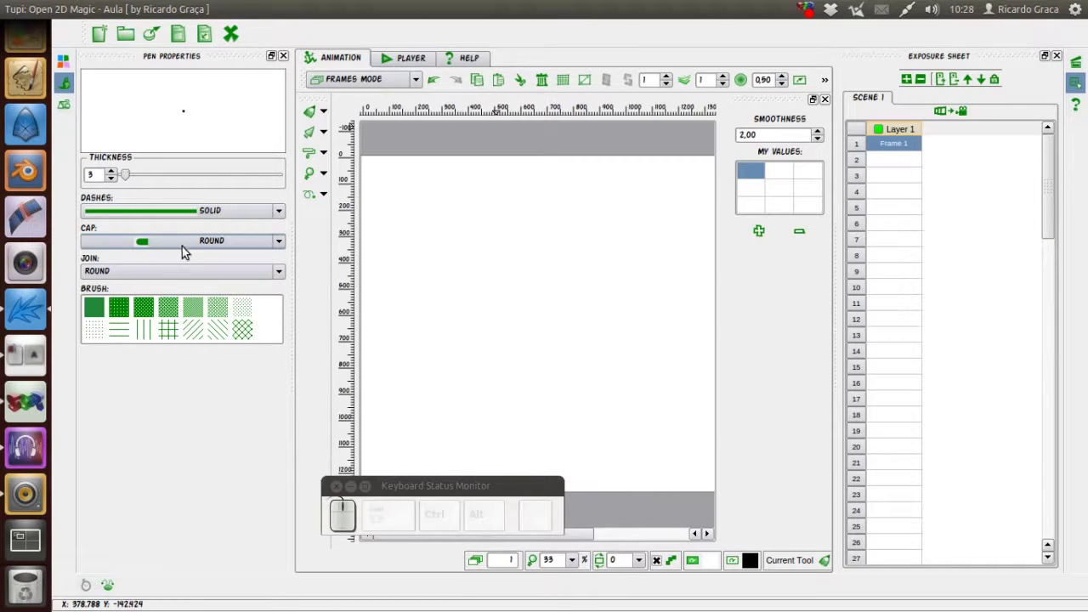
pyautogui.click(172, 240)
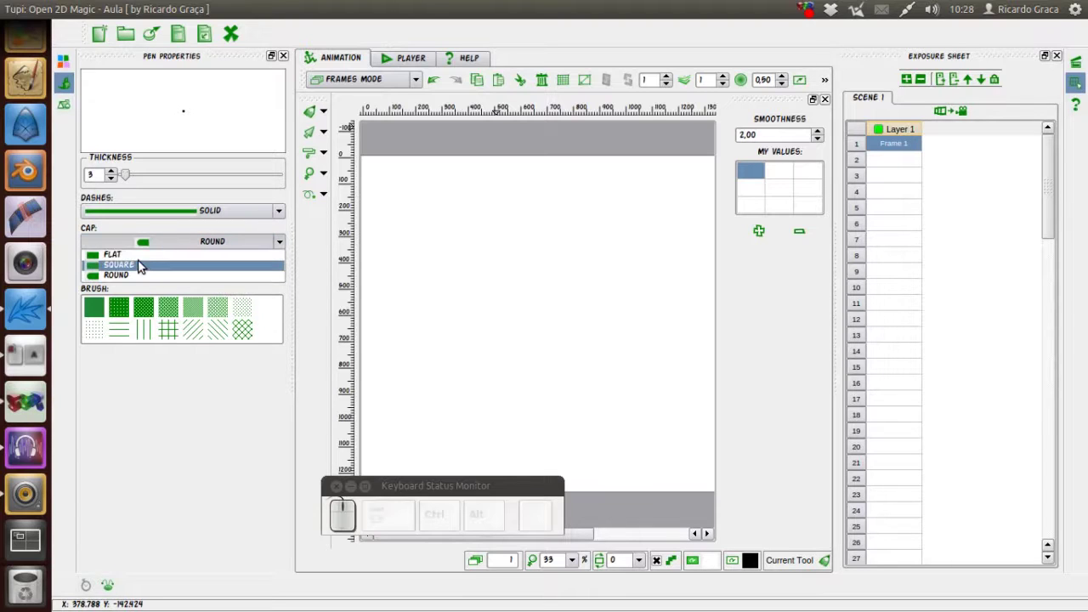
pyautogui.click(135, 391)
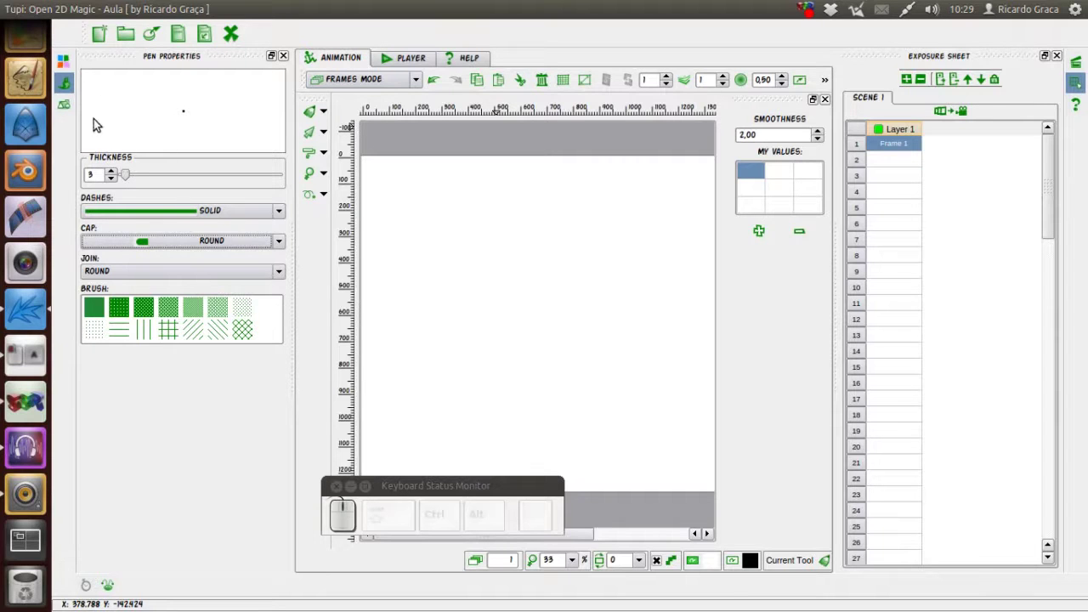
pyautogui.click(73, 85)
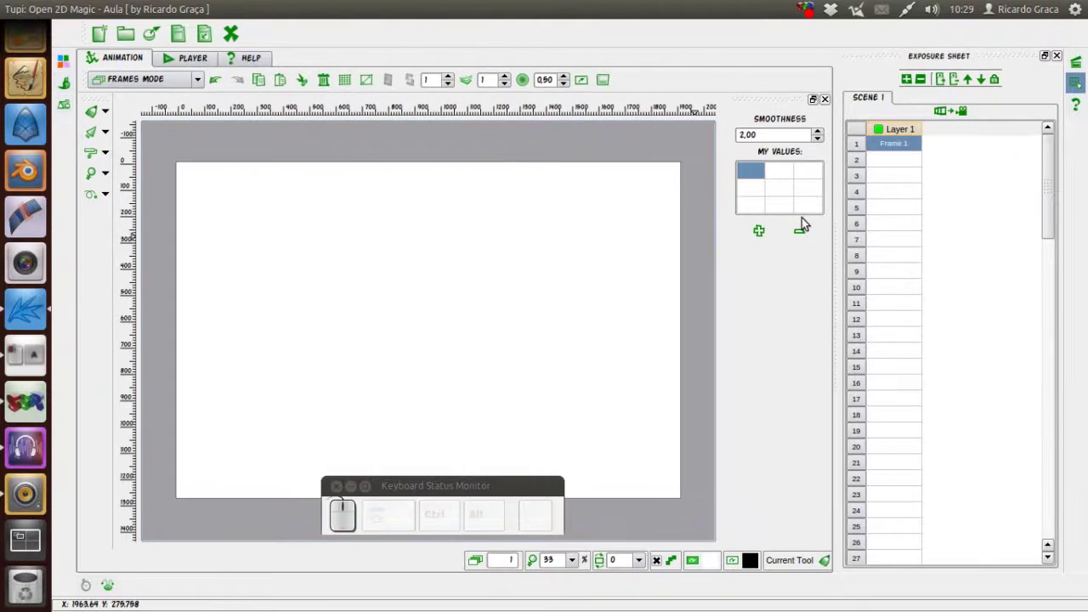
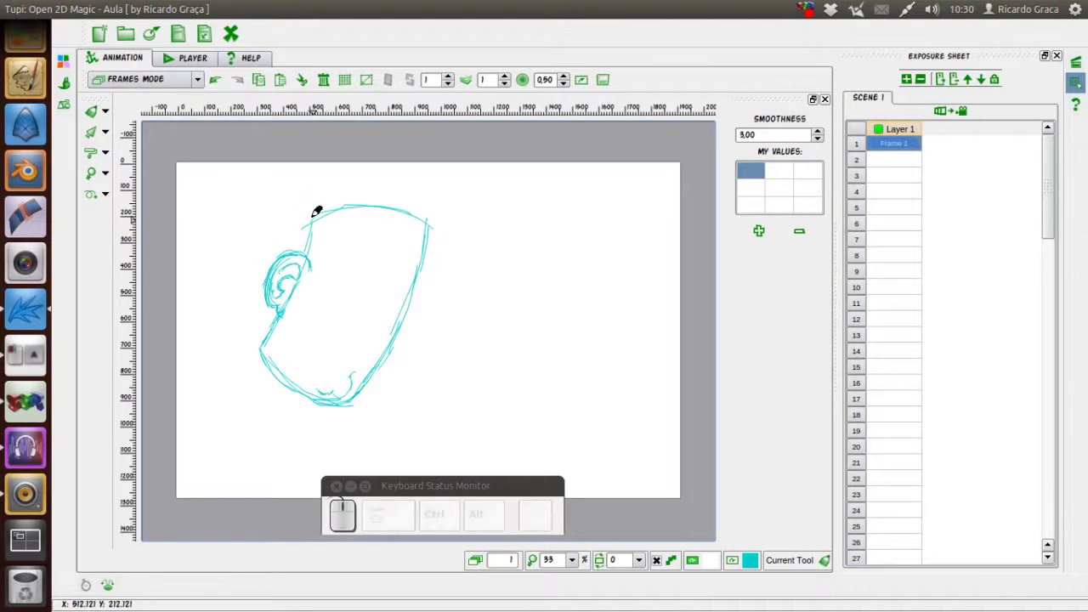
# - Insert a second layer and pick orange from the colour palette for the eyes
pyautogui.click(909, 84)
pyautogui.click(961, 148)
pyautogui.click(68, 60)
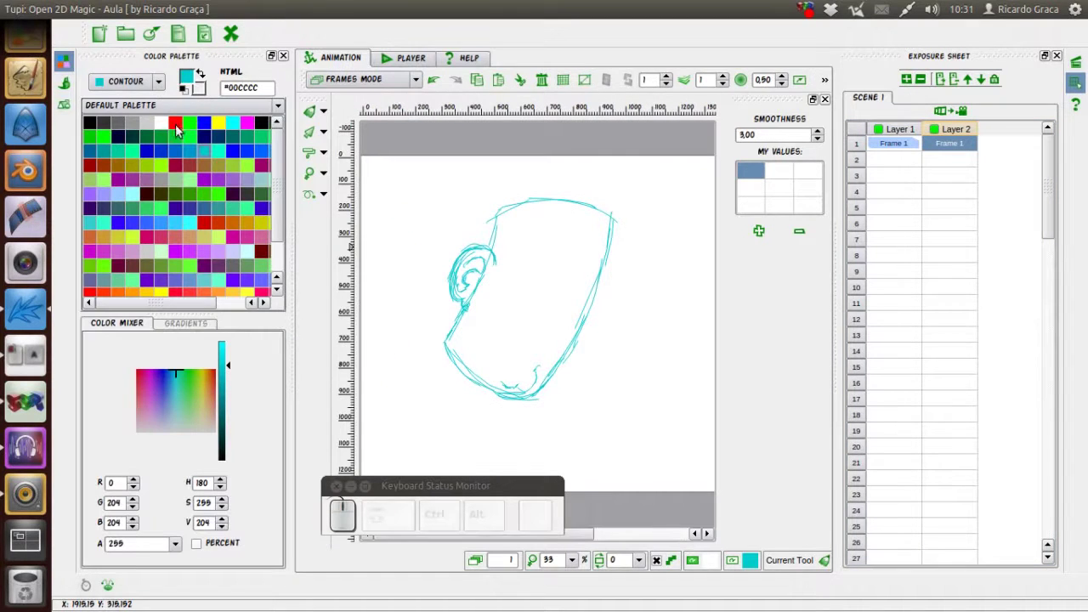
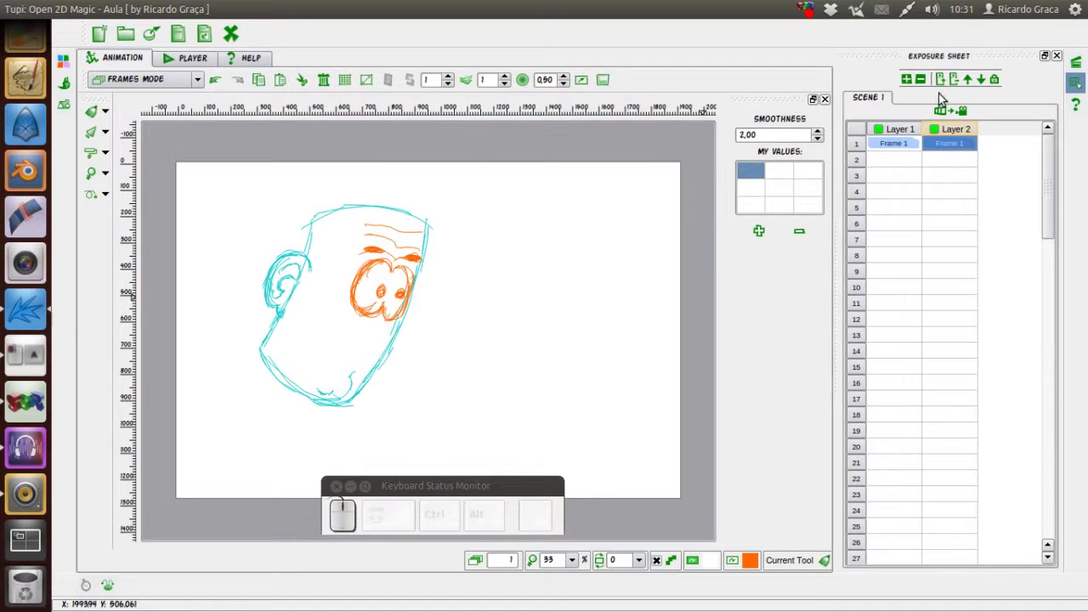
# - Insert a third layer, choose green for the mouth line and hide the palette
pyautogui.click(910, 84)
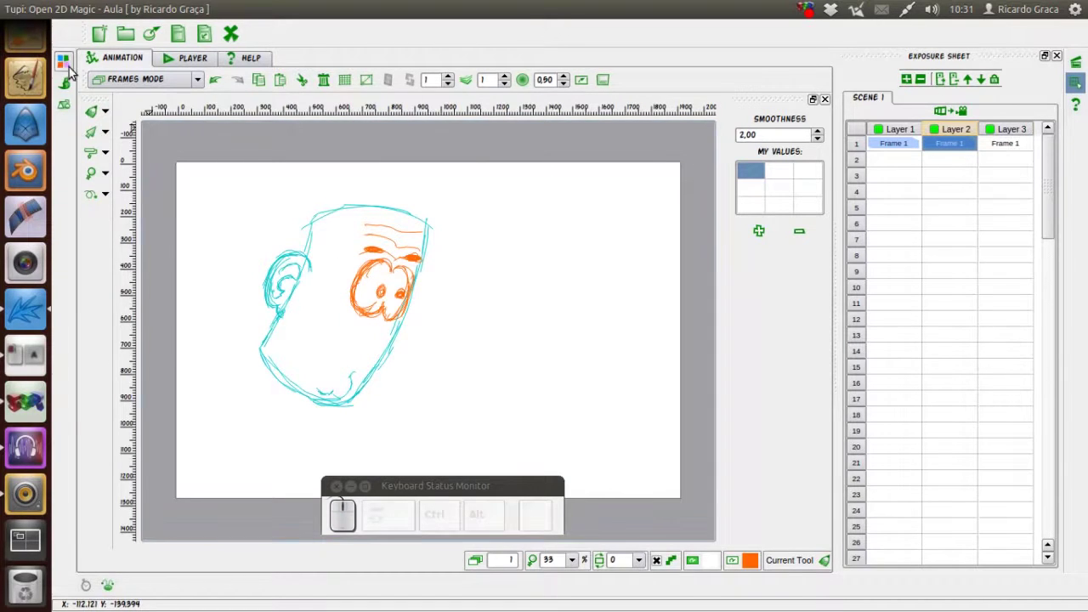
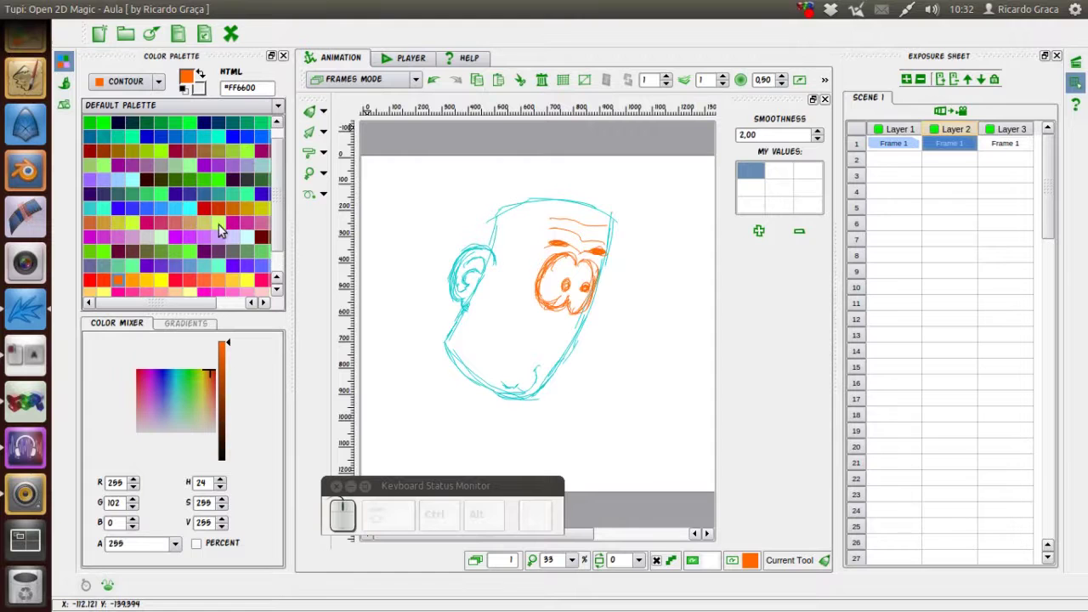
pyautogui.click(269, 252)
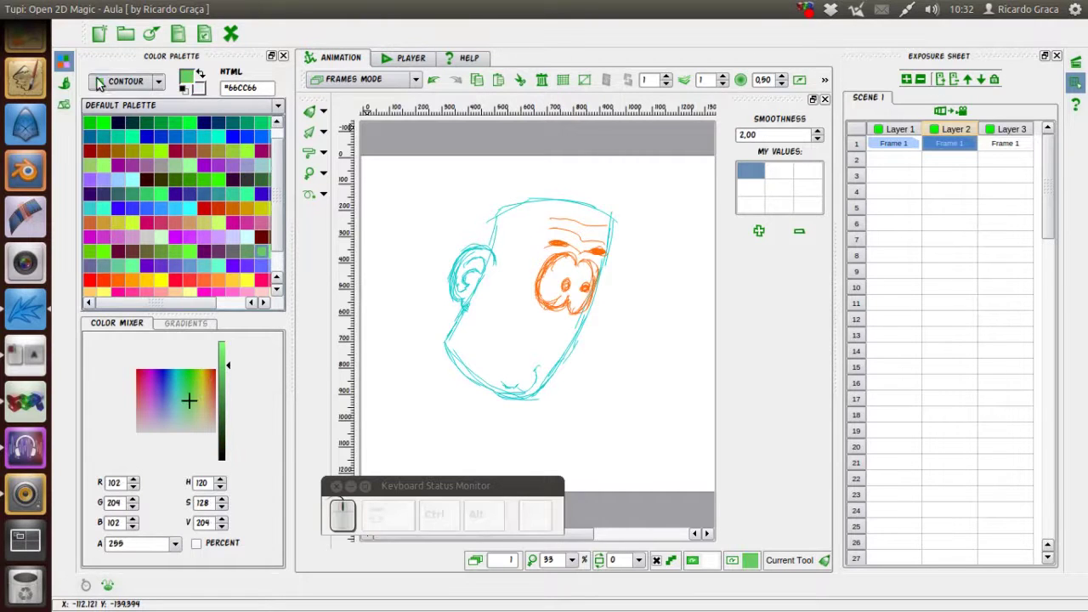
pyautogui.click(74, 62)
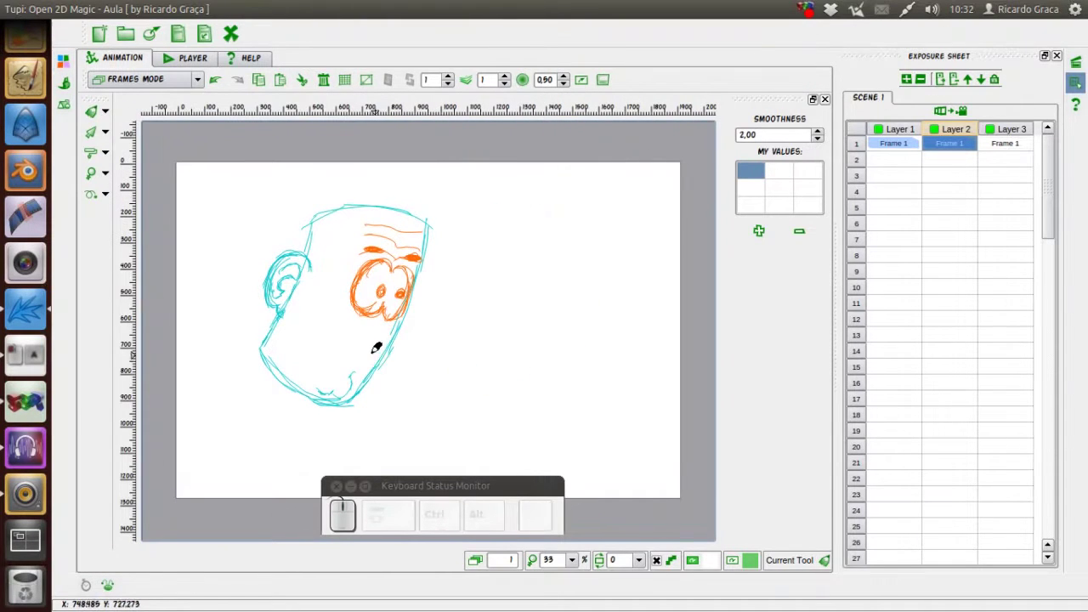
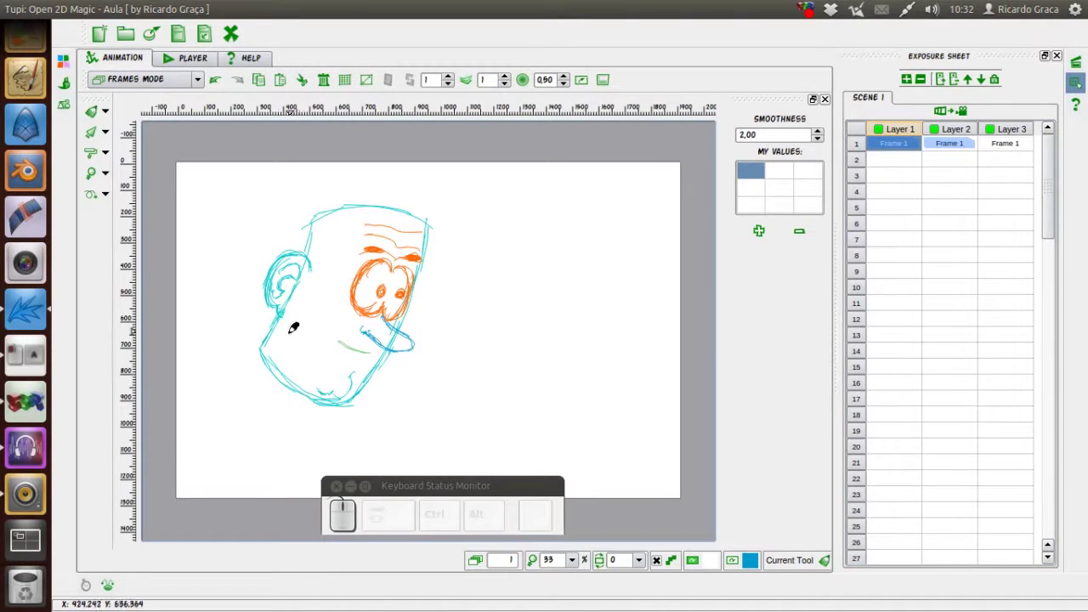
# - Select the first frames across the layers and insert Frame 2 on every layer
pyautogui.click(958, 130)
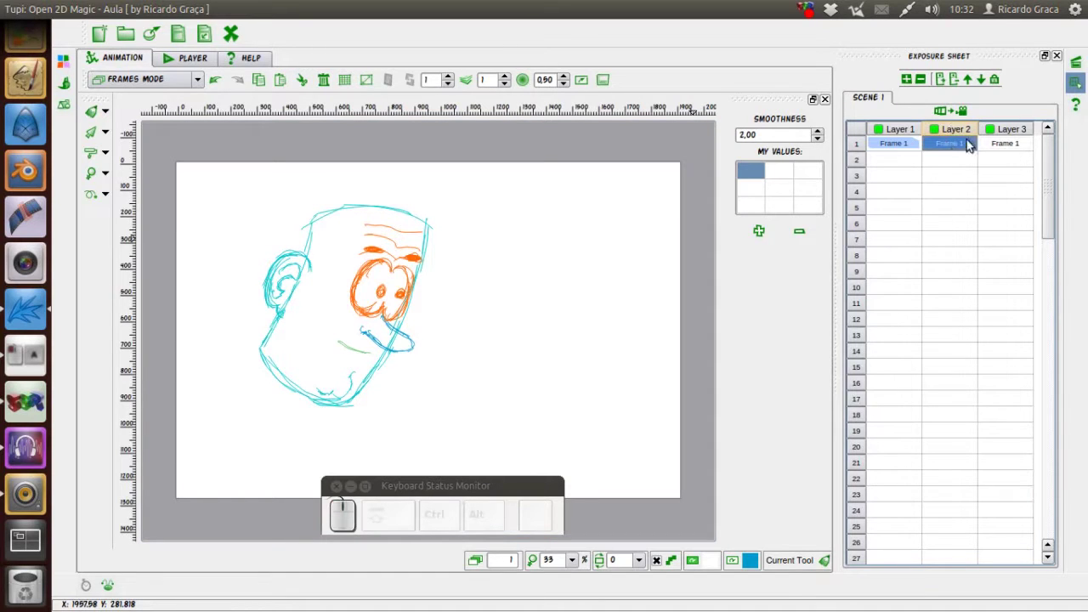
pyautogui.click(1014, 133)
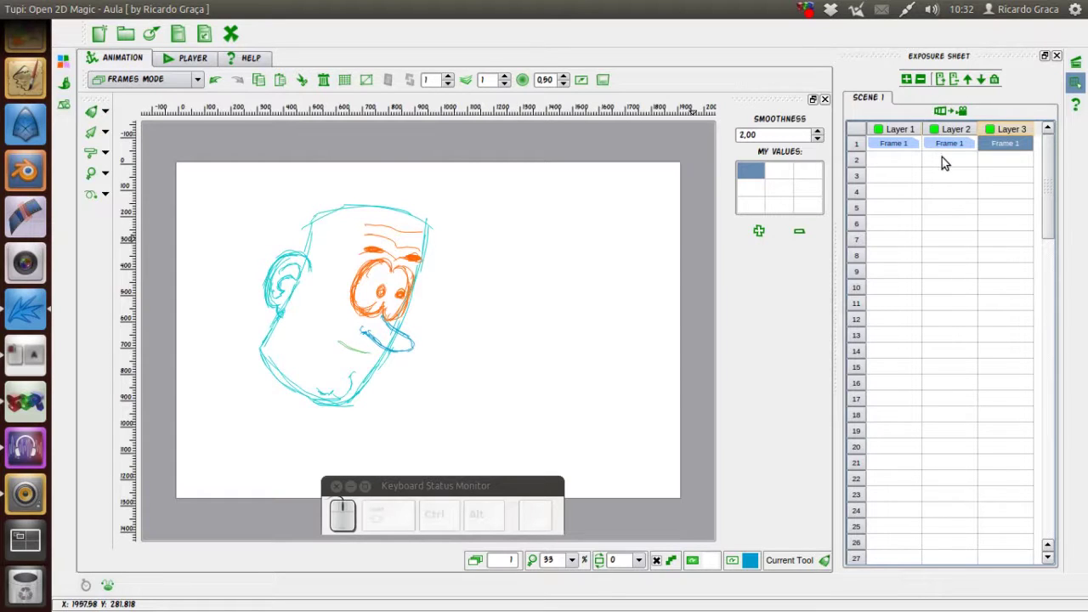
pyautogui.click(956, 161)
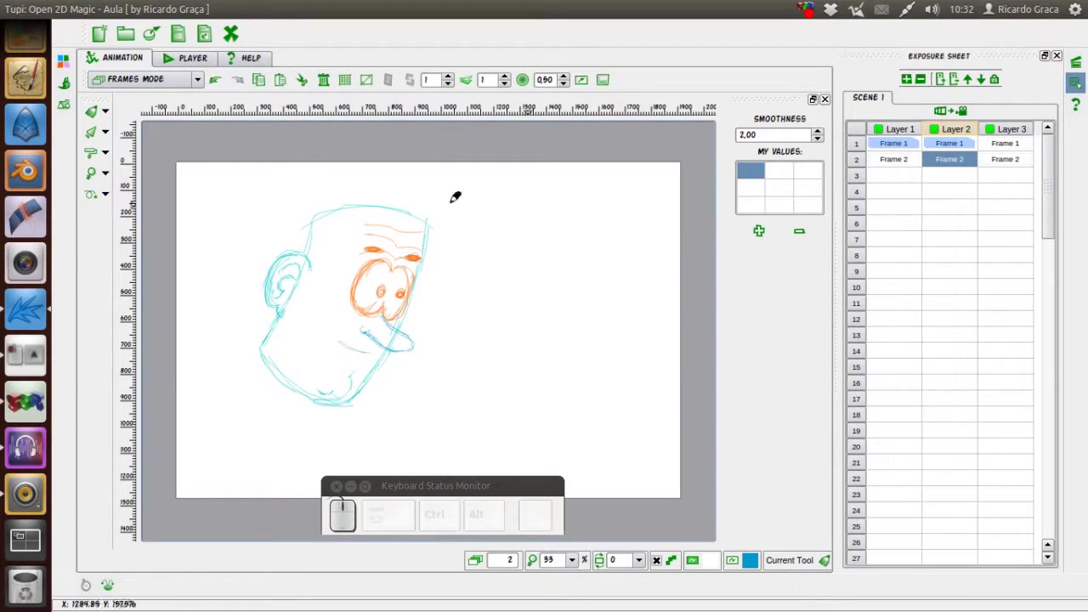
# - Choose orange again, hide the palette and go to Layer 2's first frame
pyautogui.click(67, 63)
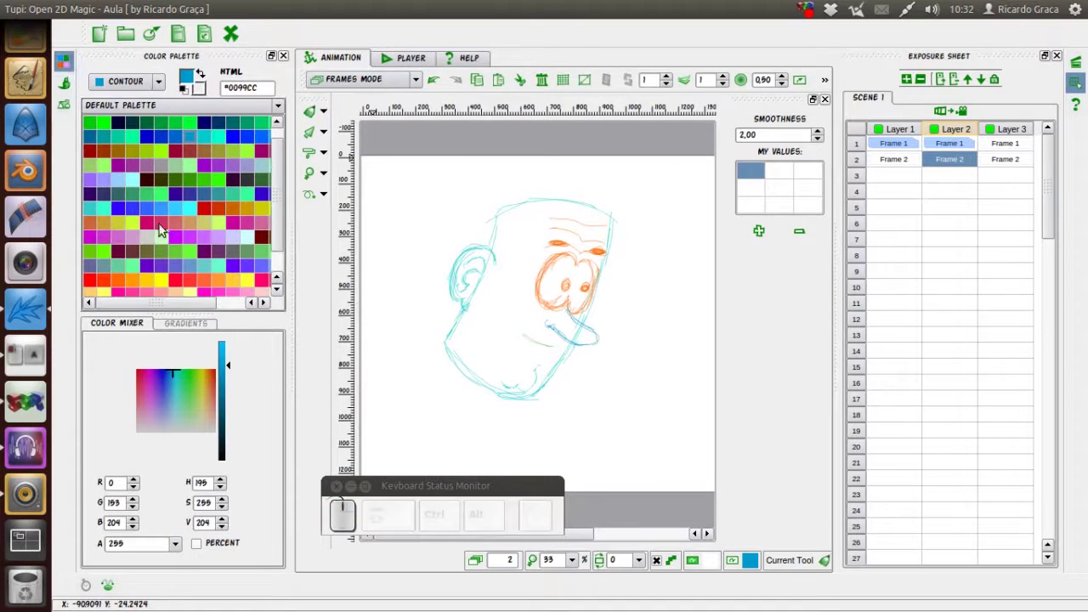
pyautogui.click(141, 285)
pyautogui.click(71, 65)
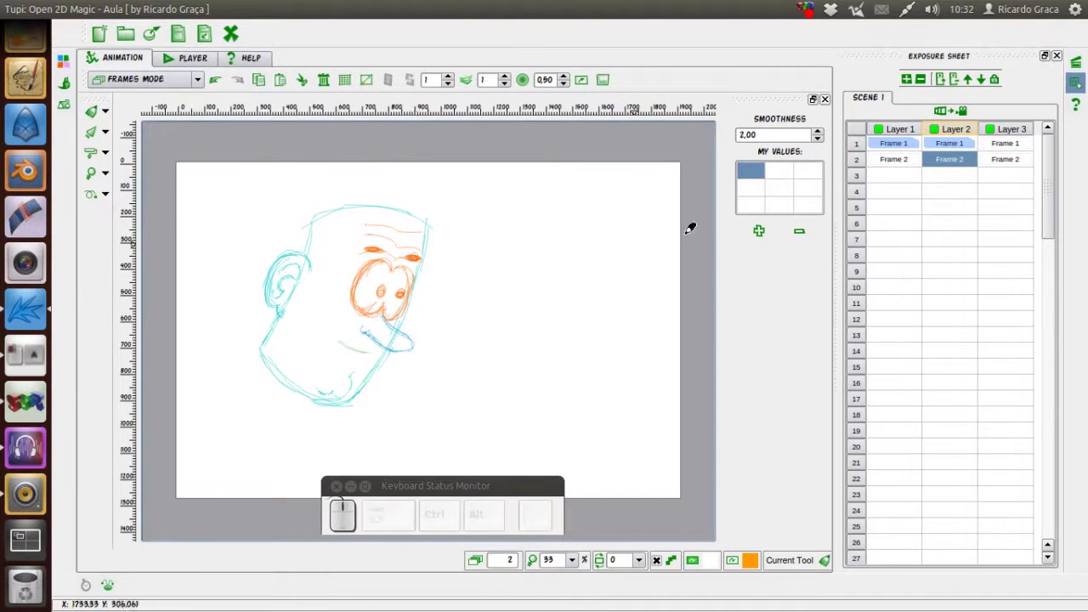
pyautogui.click(953, 146)
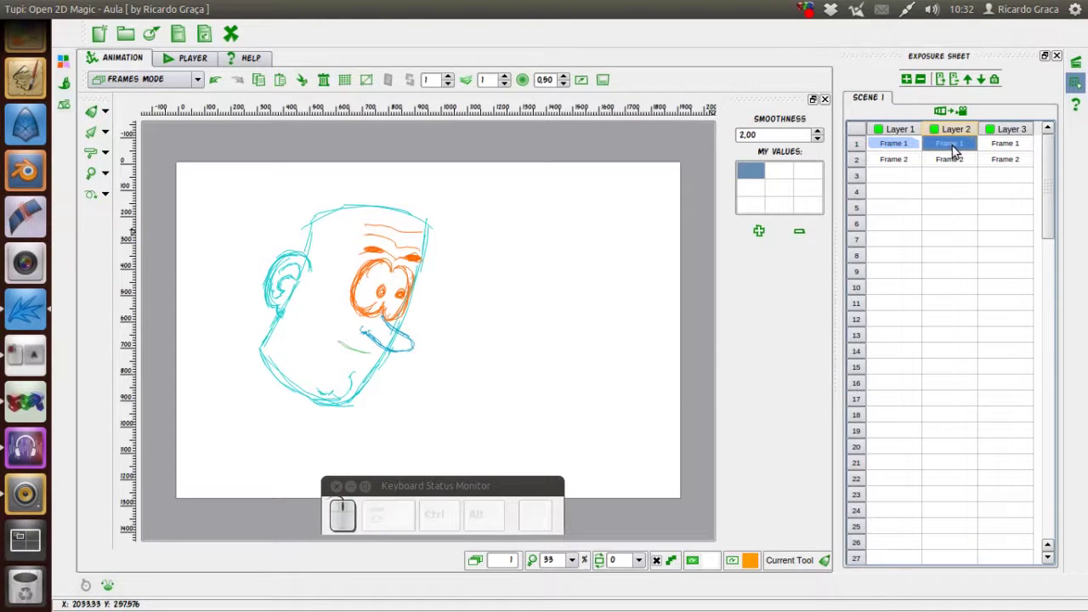
# - Select Layer 2's second frame to sketch its orange eyes and brows
pyautogui.click(953, 163)
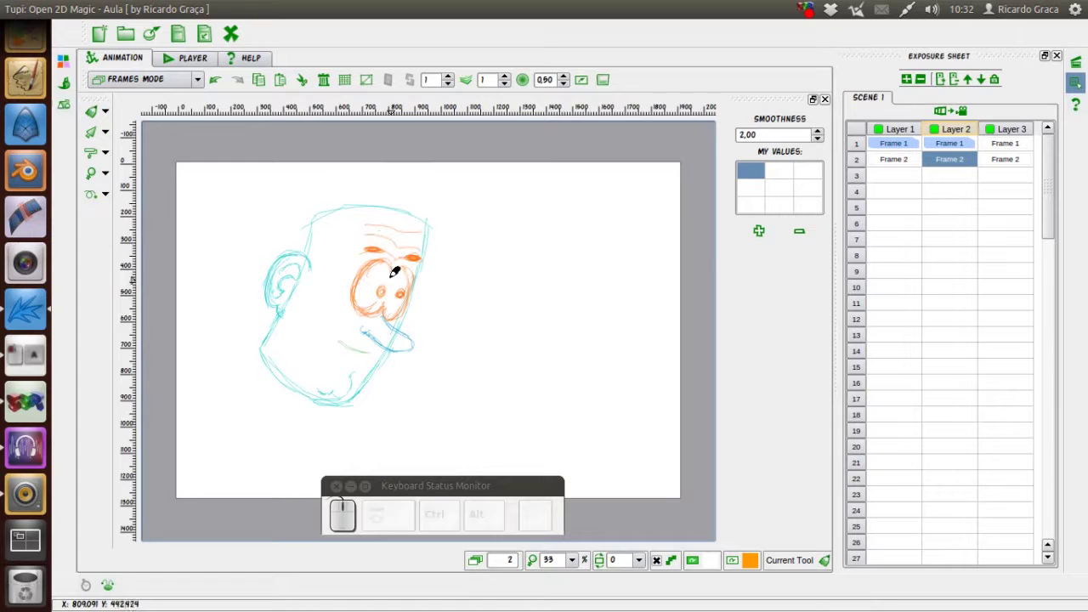
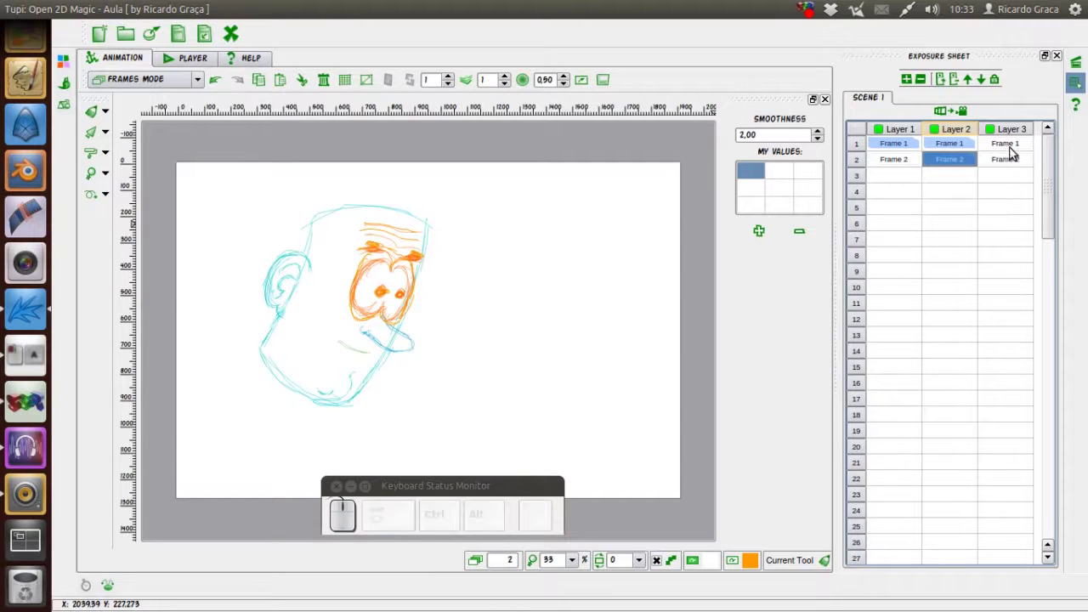
# - Select Layer 2's third frame to draw its orange eyes
pyautogui.click(960, 181)
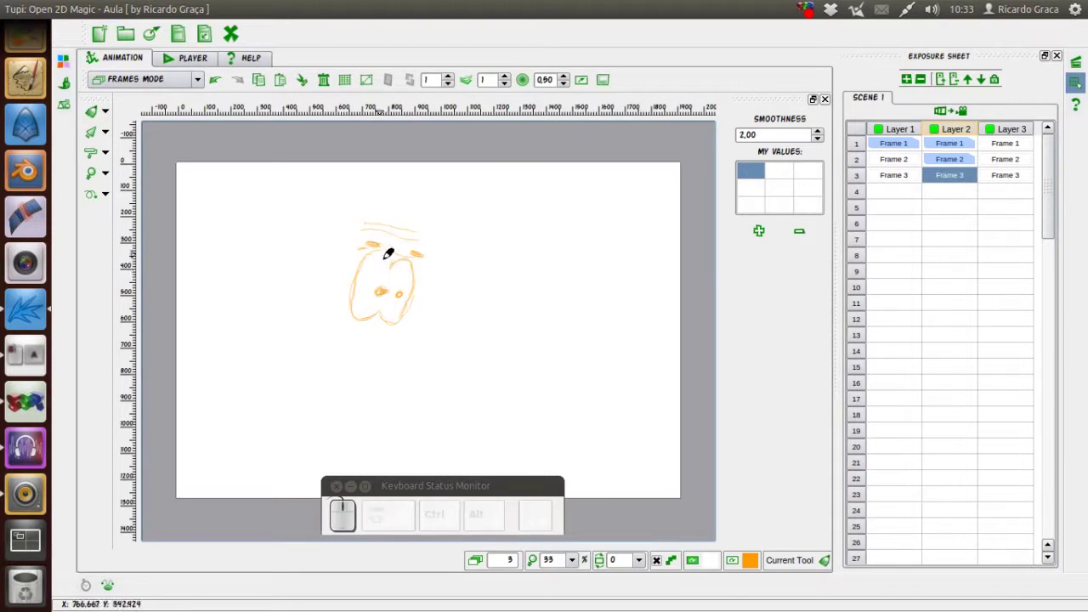
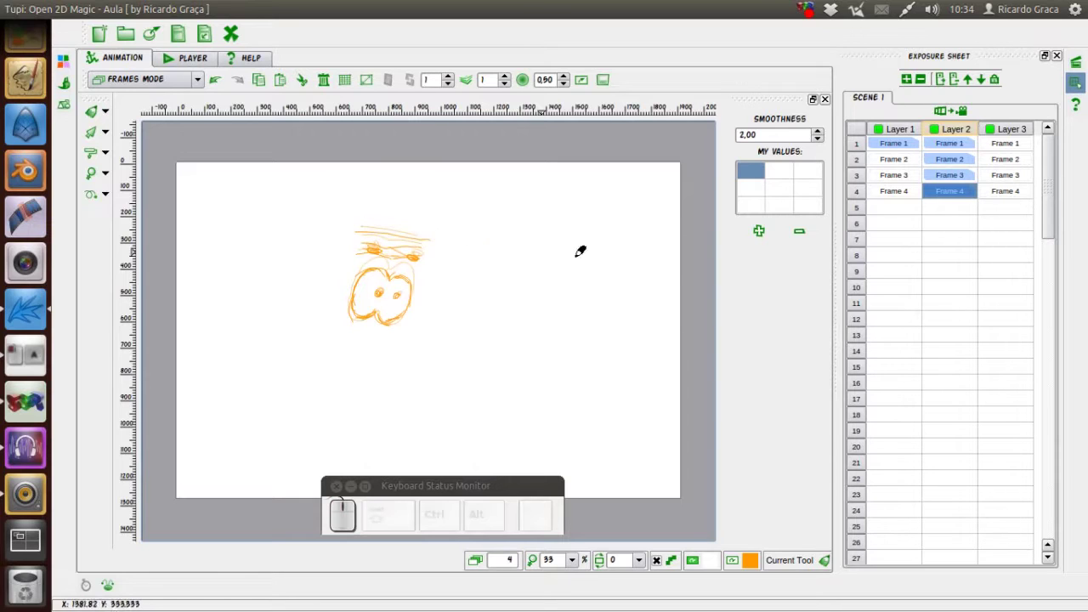
# - Select Layer 2's fifth frame to draw the next eye pose
pyautogui.click(962, 208)
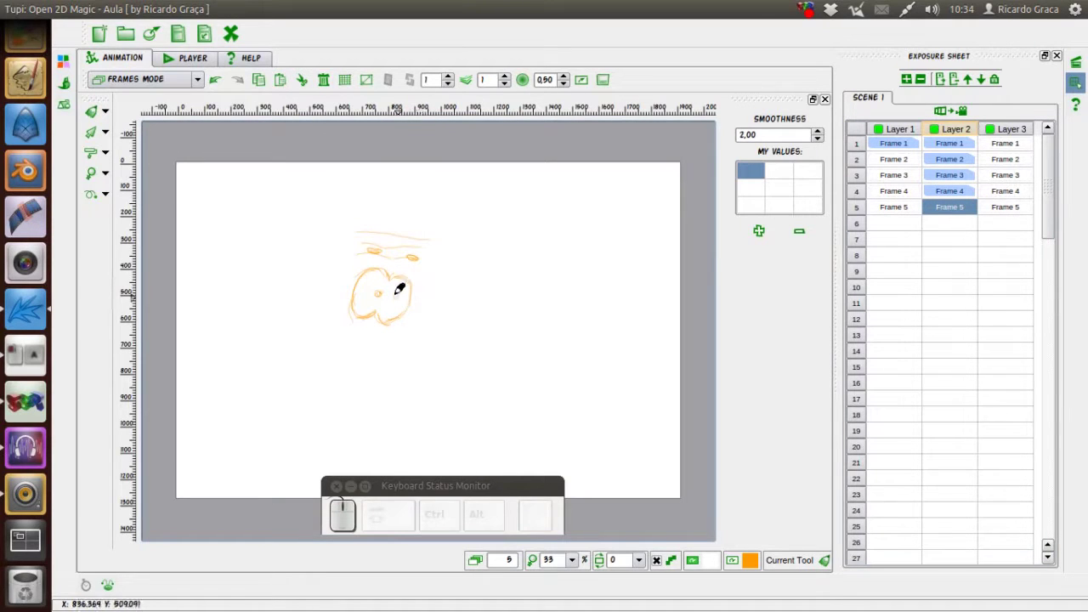
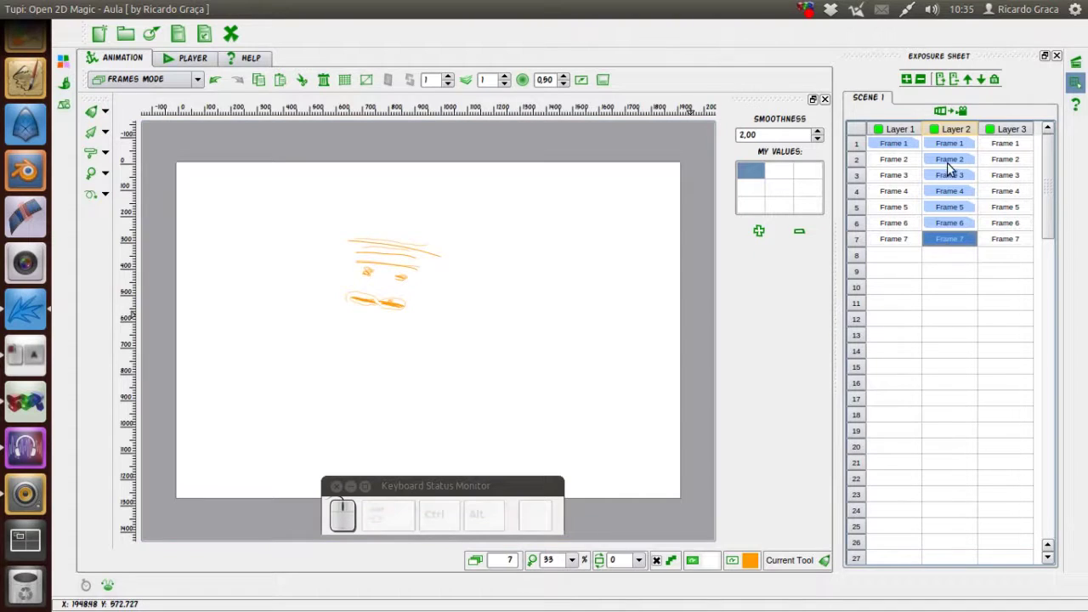
# - Go to Layer 2's eighth frame for the closed eyes and flip between frames to compare
pyautogui.moveTo(951, 150); pyautogui.dragTo(972, 197)
pyautogui.moveTo(964, 196); pyautogui.dragTo(961, 227)
pyautogui.click(958, 238)
pyautogui.click(955, 260)
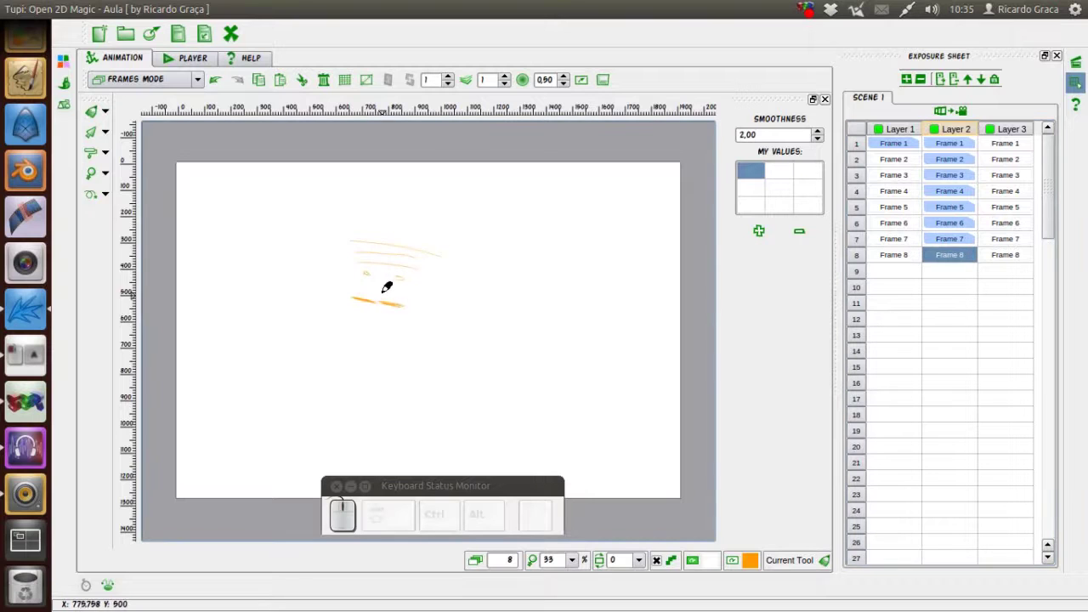
pyautogui.moveTo(953, 239); pyautogui.dragTo(955, 215)
pyautogui.moveTo(954, 210); pyautogui.dragTo(955, 242)
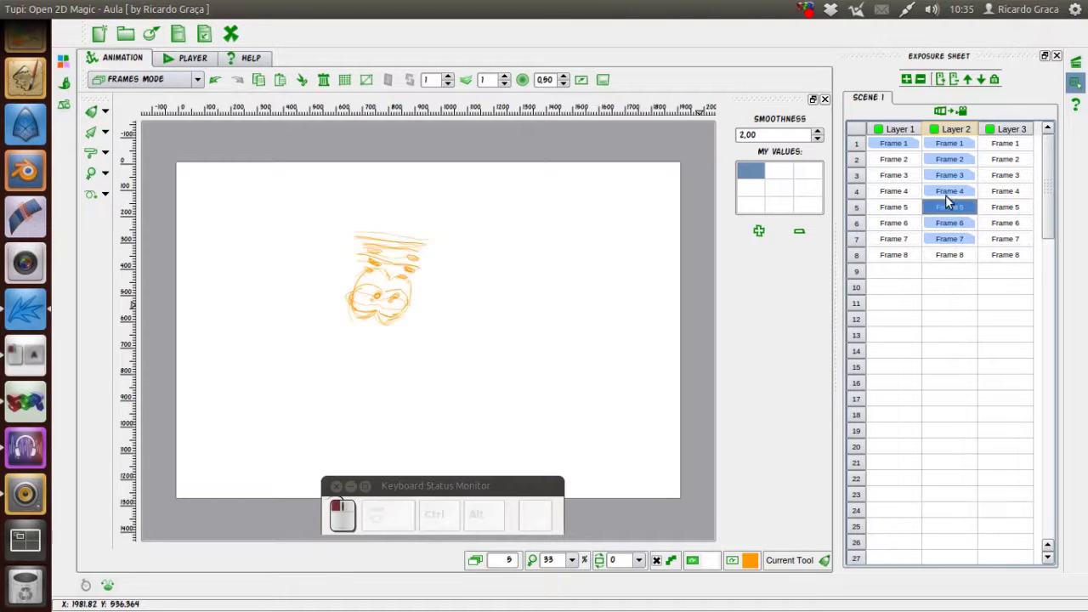
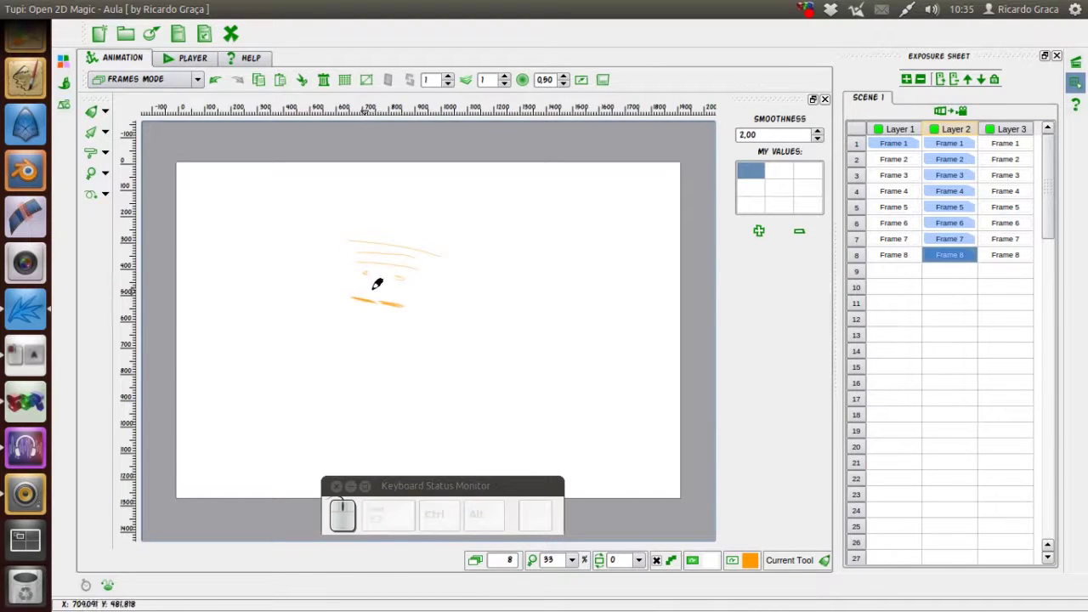
# - Add a ninth frame to the scene from the Exposure Sheet and select it
pyautogui.click(966, 269)
pyautogui.click(956, 240)
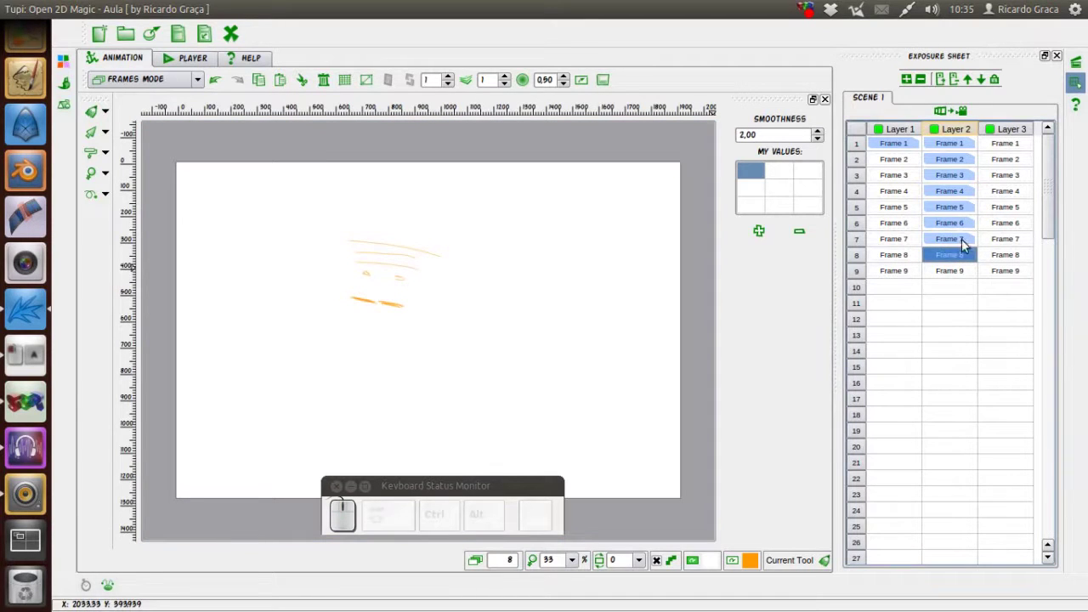
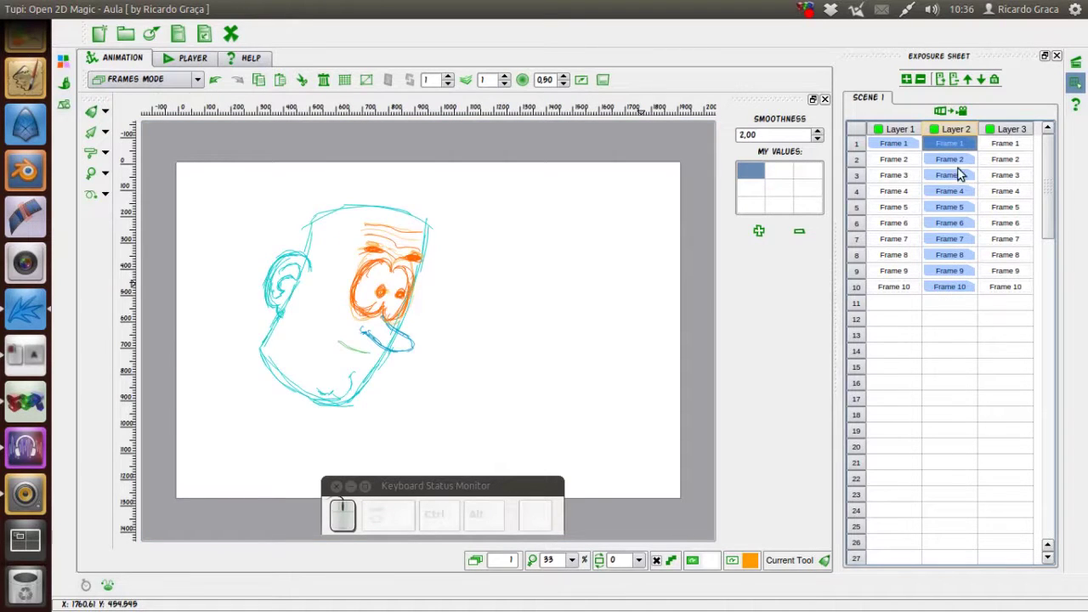
# - Step through the first frames in the Exposure Sheet to review the eyes, ending on Layer 1's frame 1
pyautogui.moveTo(961, 165); pyautogui.dragTo(961, 236)
pyautogui.moveTo(962, 231); pyautogui.dragTo(905, 155)
pyautogui.click(898, 147)
pyautogui.click(904, 178)
pyautogui.click(901, 193)
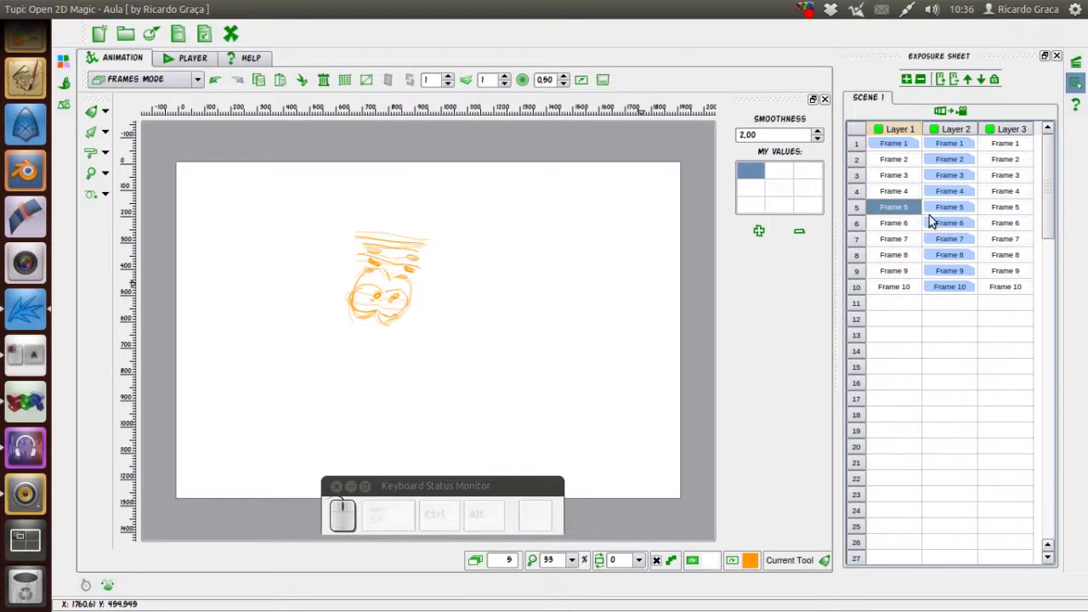
pyautogui.click(902, 168)
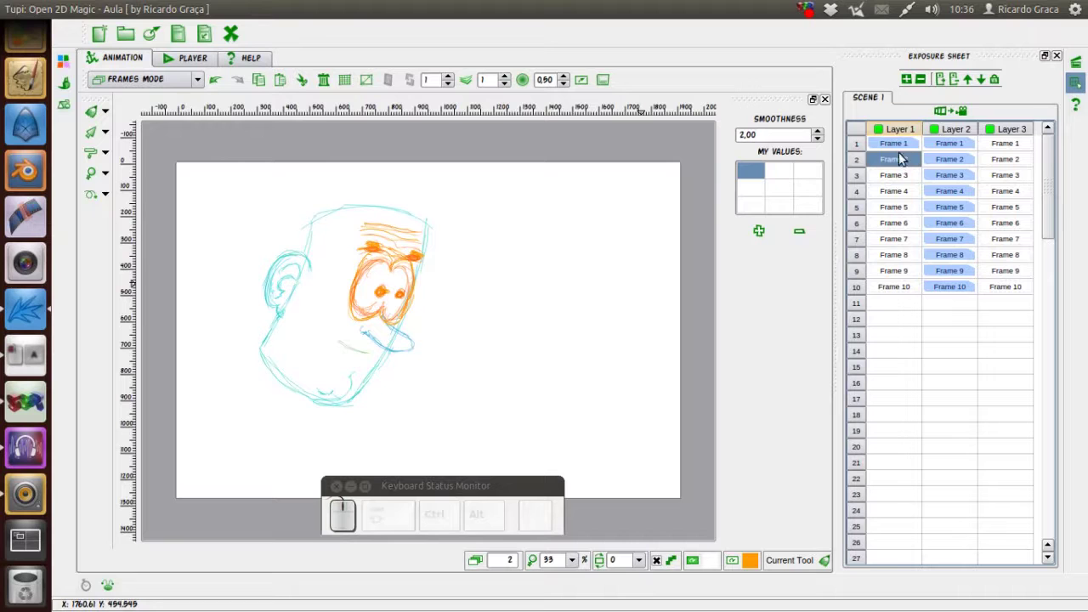
pyautogui.click(902, 146)
# - Copy the head sketch from Layer 1's frame 1 and paste it into the following frames
pyautogui.rightClick(905, 147)
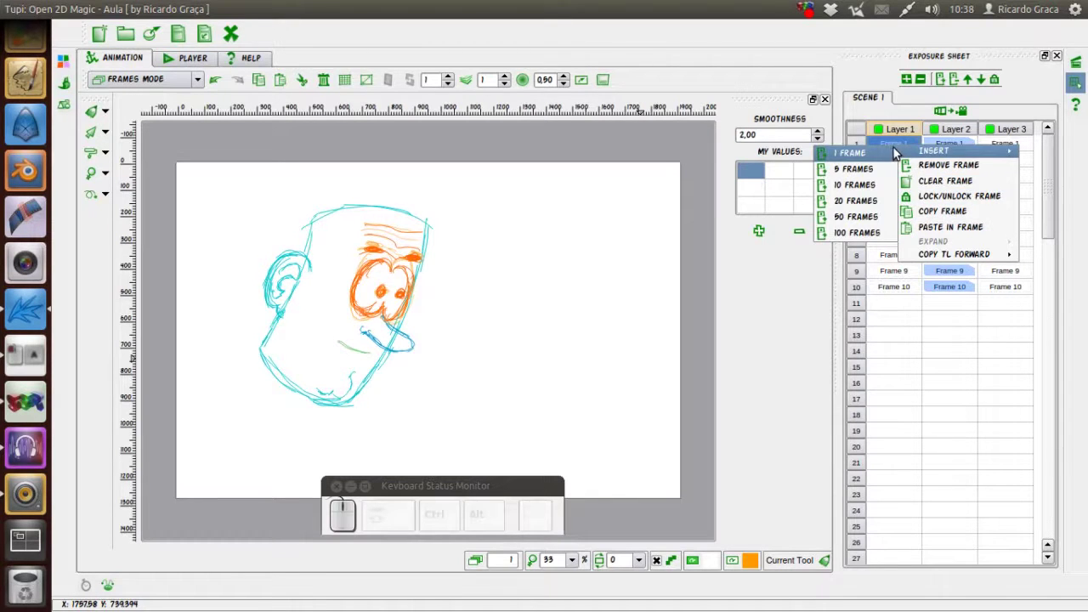
pyautogui.click(925, 213)
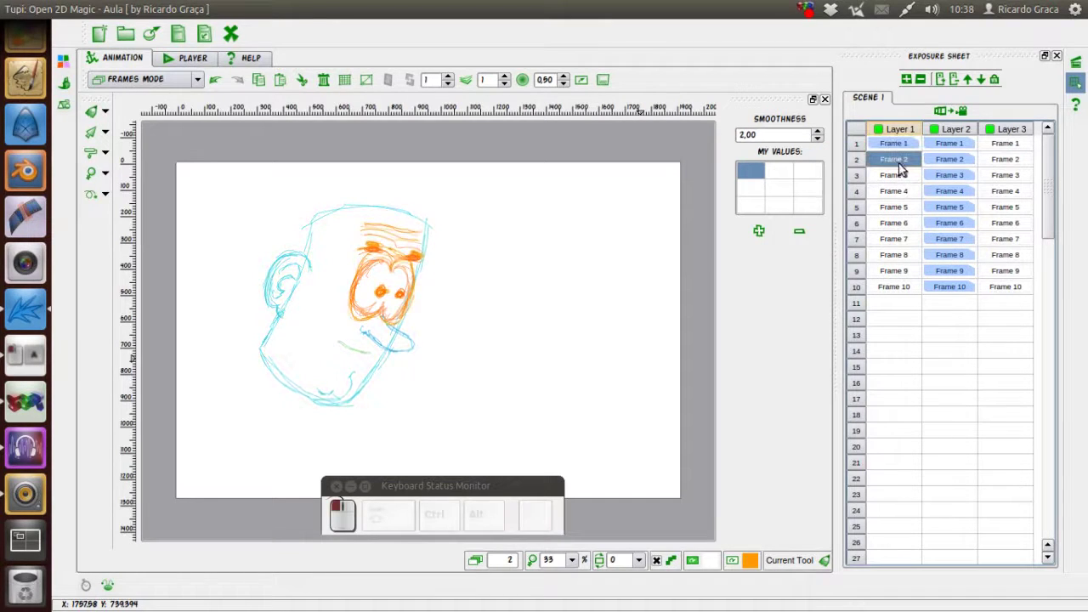
pyautogui.rightClick(897, 164)
pyautogui.click(919, 239)
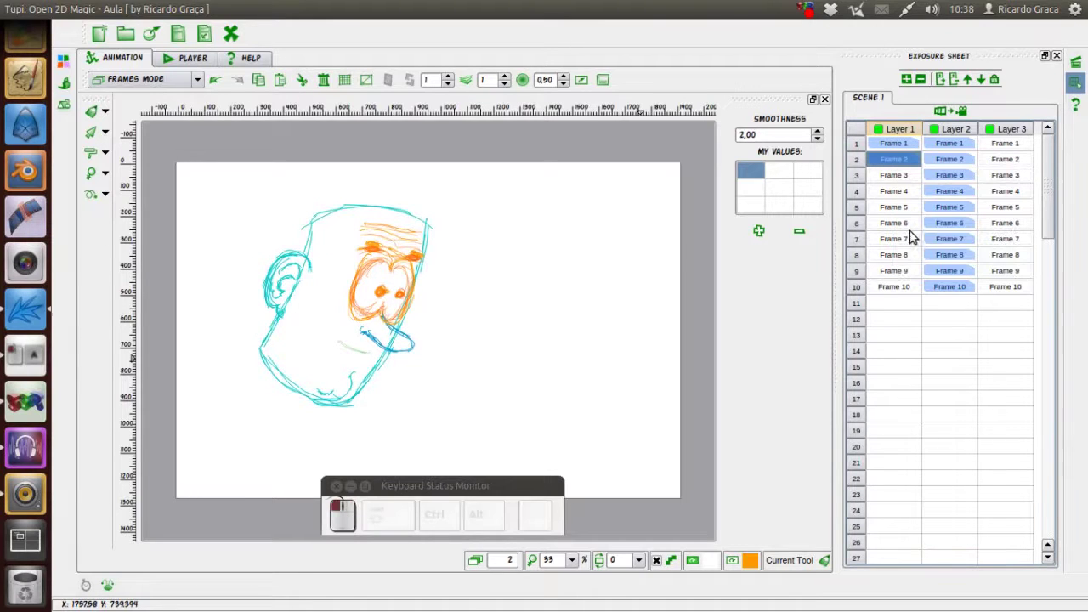
pyautogui.click(906, 182)
pyautogui.rightClick(906, 181)
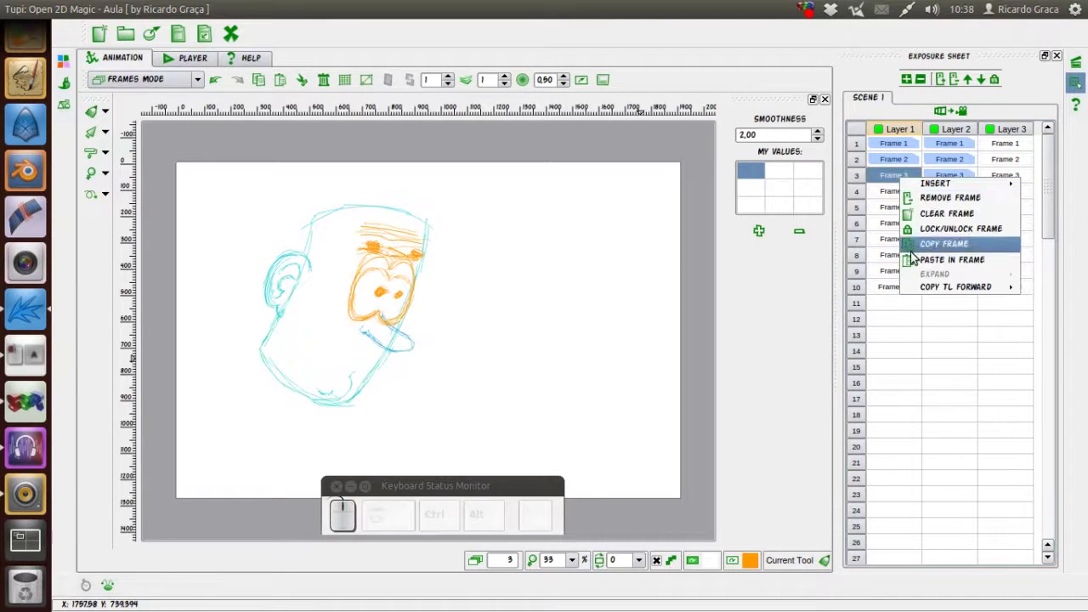
pyautogui.click(919, 258)
pyautogui.rightClick(904, 196)
pyautogui.click(922, 281)
pyautogui.rightClick(908, 213)
pyautogui.click(925, 291)
pyautogui.rightClick(904, 226)
pyautogui.click(924, 302)
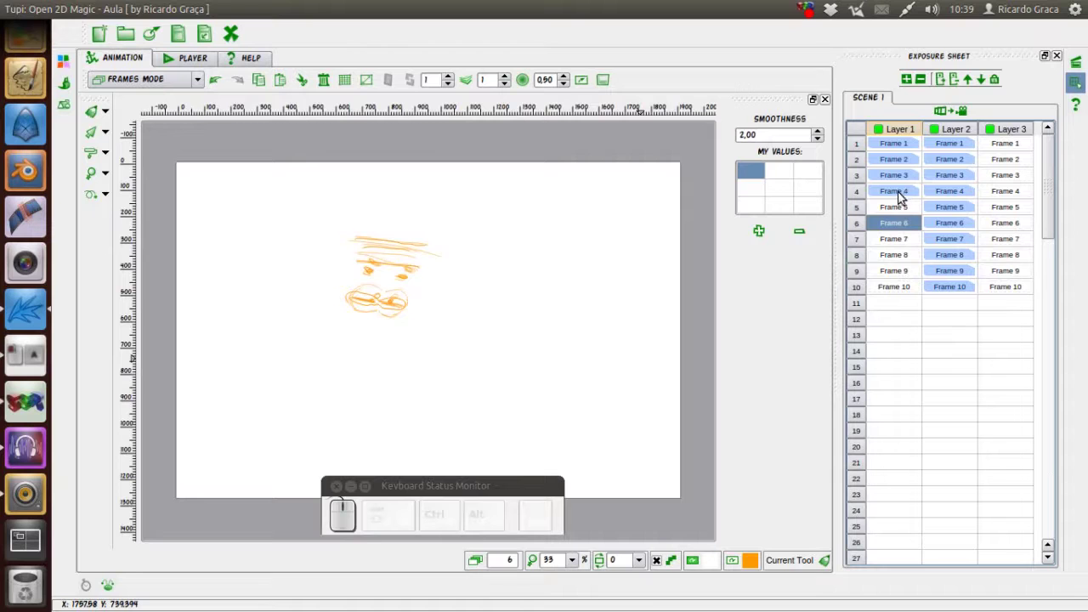
# - Paste the head into frame 4, briefly lock and unlock it, then paste into frame 5
pyautogui.rightClick(903, 210)
pyautogui.click(921, 291)
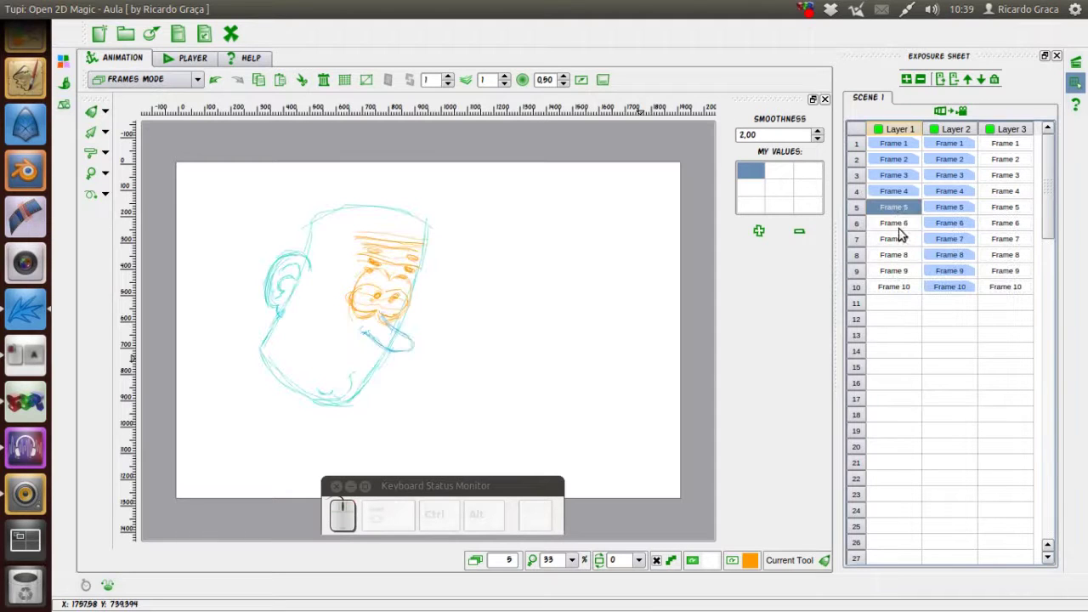
pyautogui.click(906, 229)
pyautogui.click(904, 192)
pyautogui.rightClick(903, 195)
pyautogui.click(919, 257)
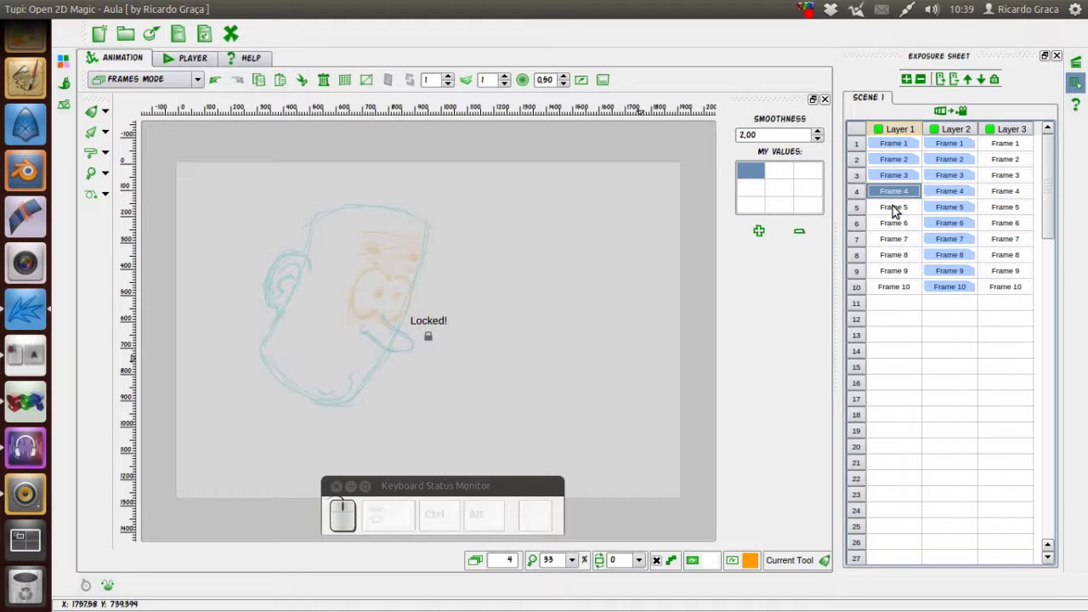
pyautogui.rightClick(901, 199)
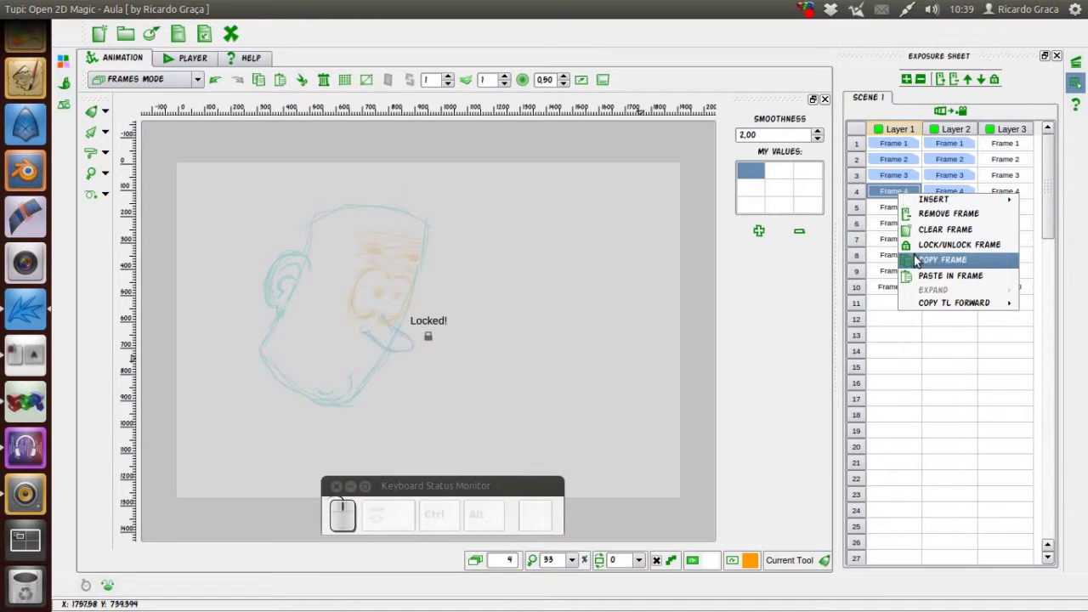
pyautogui.click(927, 247)
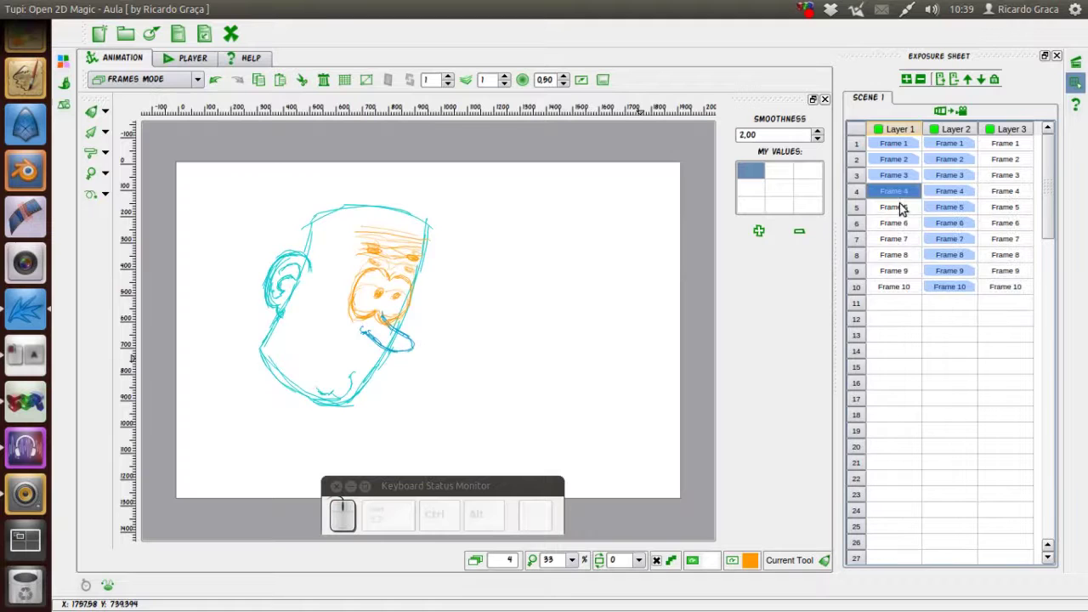
pyautogui.rightClick(904, 197)
pyautogui.click(917, 258)
# - Paste the head sketch into Layer 1's frames 6 through 10
pyautogui.moveTo(904, 210); pyautogui.dragTo(924, 278)
pyautogui.rightClick(905, 211)
pyautogui.click(918, 291)
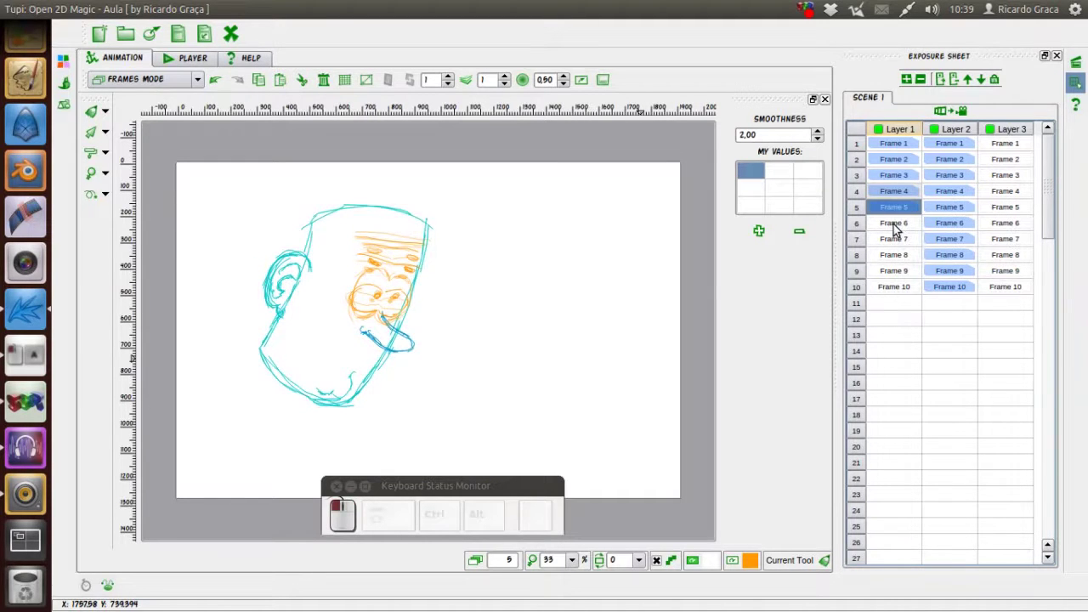
pyautogui.click(903, 228)
pyautogui.rightClick(904, 228)
pyautogui.click(923, 310)
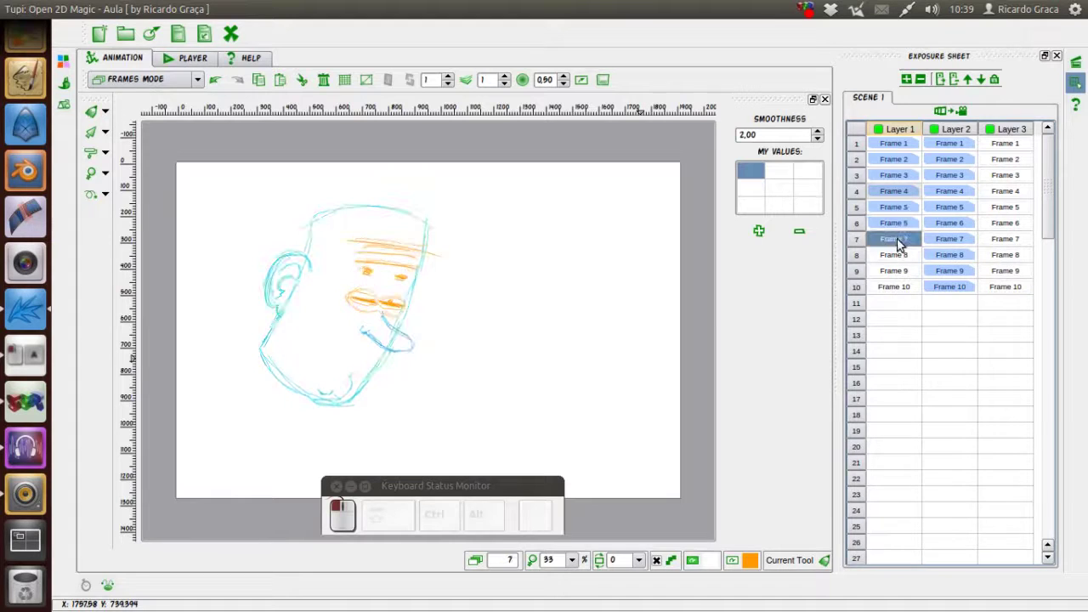
pyautogui.click(901, 242)
pyautogui.rightClick(901, 241)
pyautogui.moveTo(917, 322); pyautogui.dragTo(926, 305)
pyautogui.rightClick(908, 261)
pyautogui.click(914, 344)
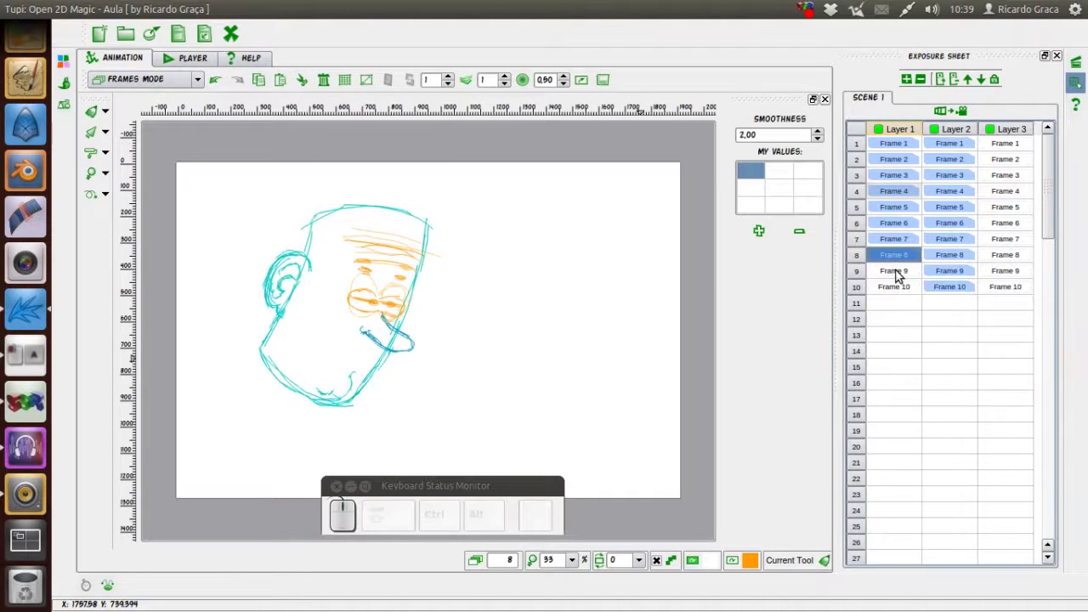
pyautogui.click(899, 279)
pyautogui.rightClick(906, 276)
pyautogui.click(918, 360)
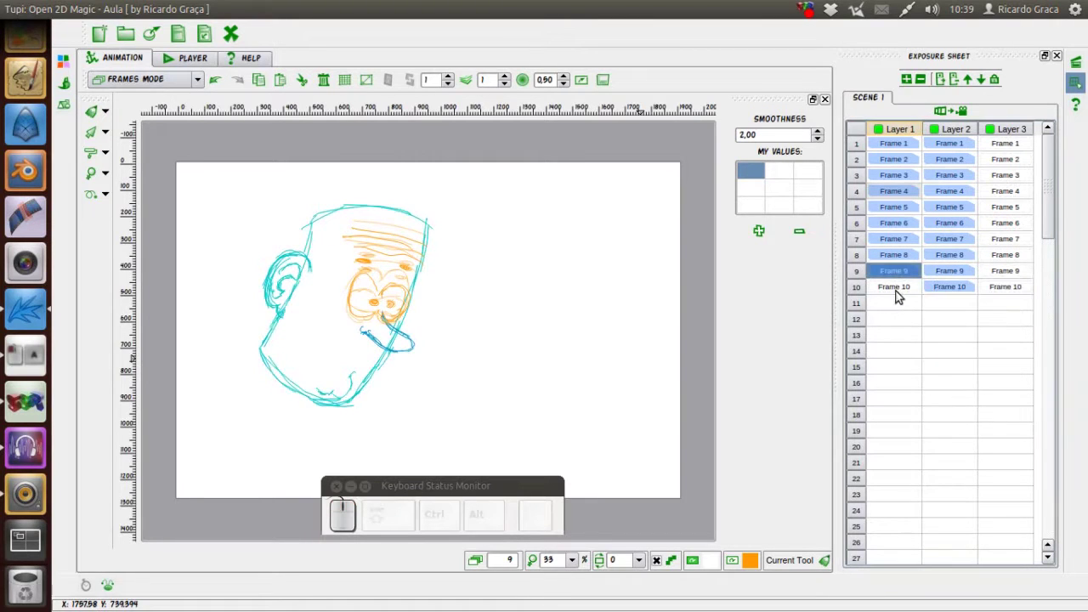
pyautogui.moveTo(903, 292); pyautogui.dragTo(925, 367)
pyautogui.rightClick(905, 293)
pyautogui.click(925, 369)
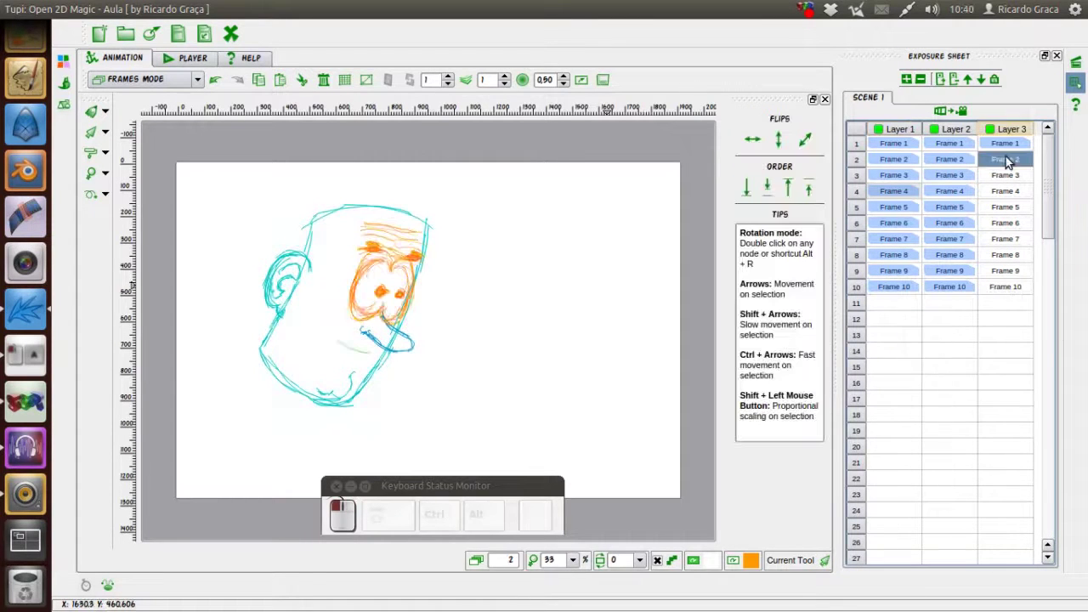
# - Copy Layer 3's first-frame nose-and-mouth drawing and paste it into frames 2 to 4
pyautogui.click(1014, 145)
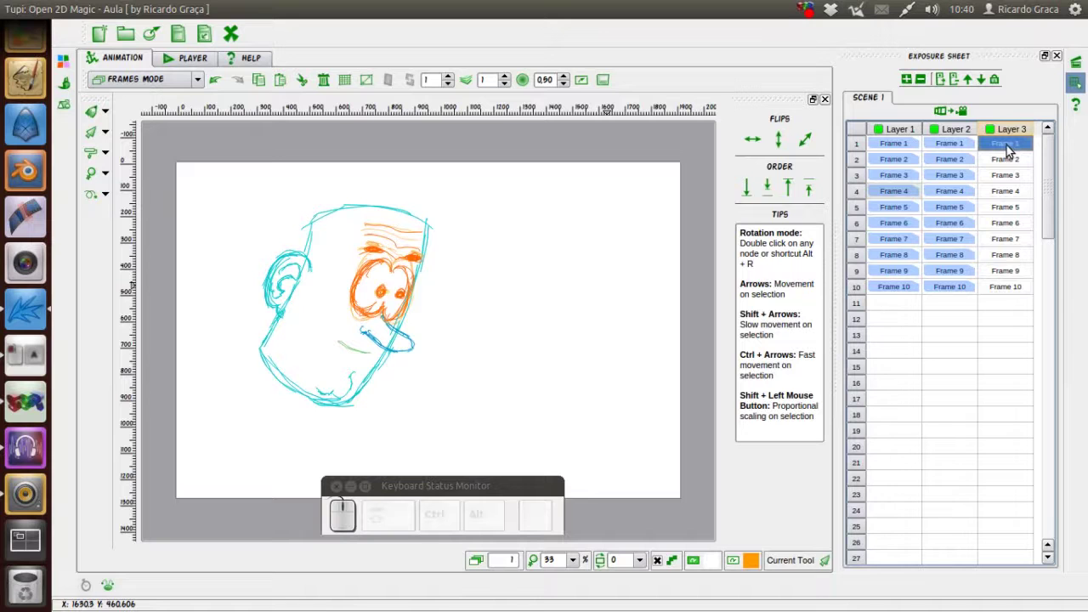
pyautogui.rightClick(1014, 147)
pyautogui.click(1012, 216)
pyautogui.rightClick(1015, 163)
pyautogui.click(1013, 242)
pyautogui.rightClick(1015, 179)
pyautogui.click(1007, 263)
pyautogui.rightClick(1013, 194)
pyautogui.click(1005, 277)
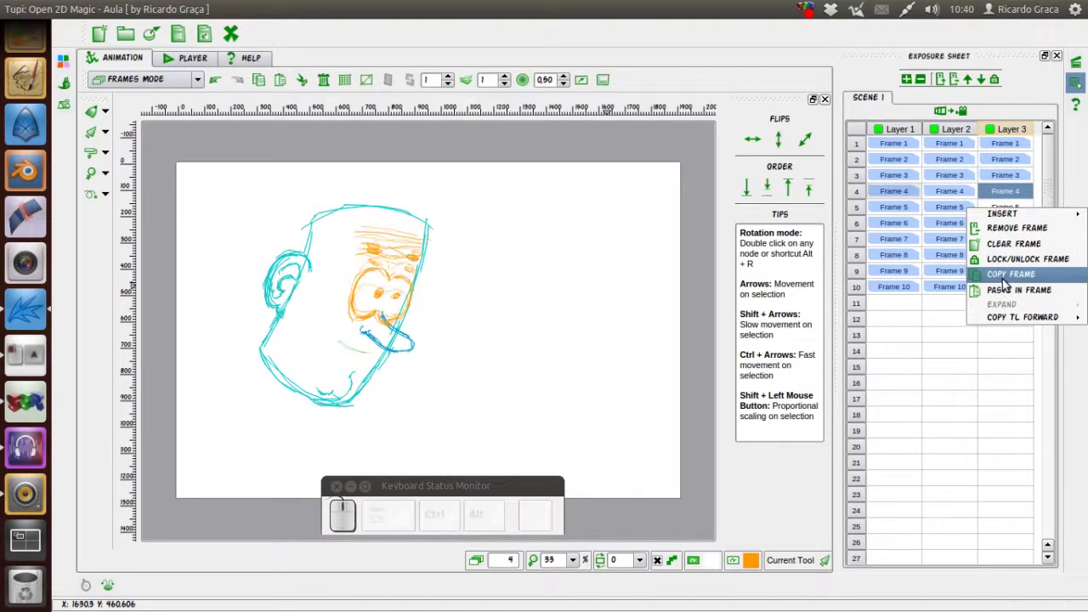
pyautogui.click(1008, 289)
pyautogui.click(1005, 306)
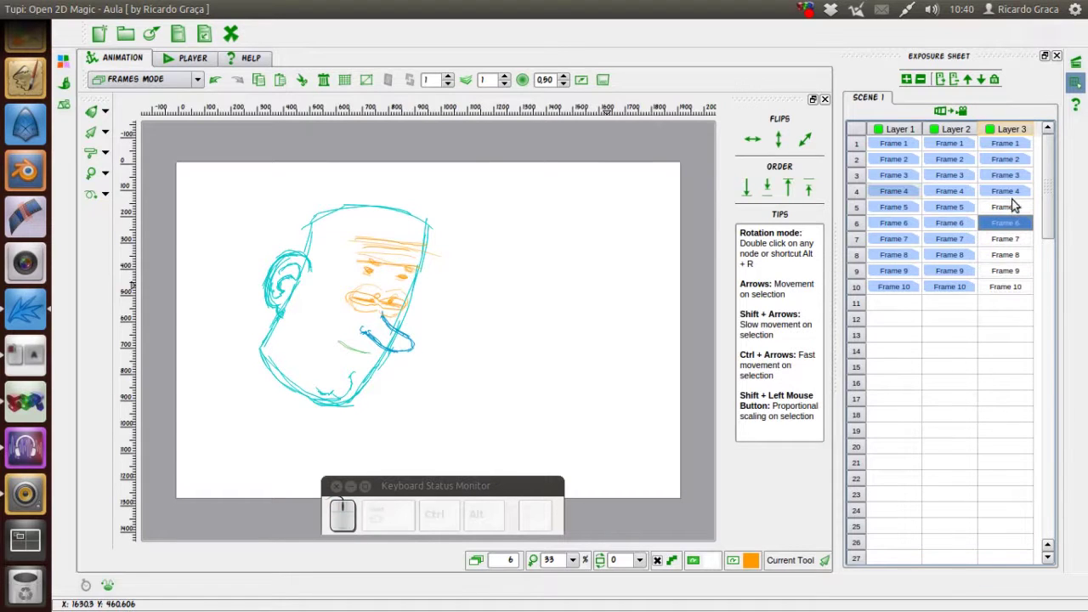
# - Copy a Layer 3 frame again and paste the drawing into frames 5 and 6
pyautogui.click(1015, 196)
pyautogui.rightClick(1012, 213)
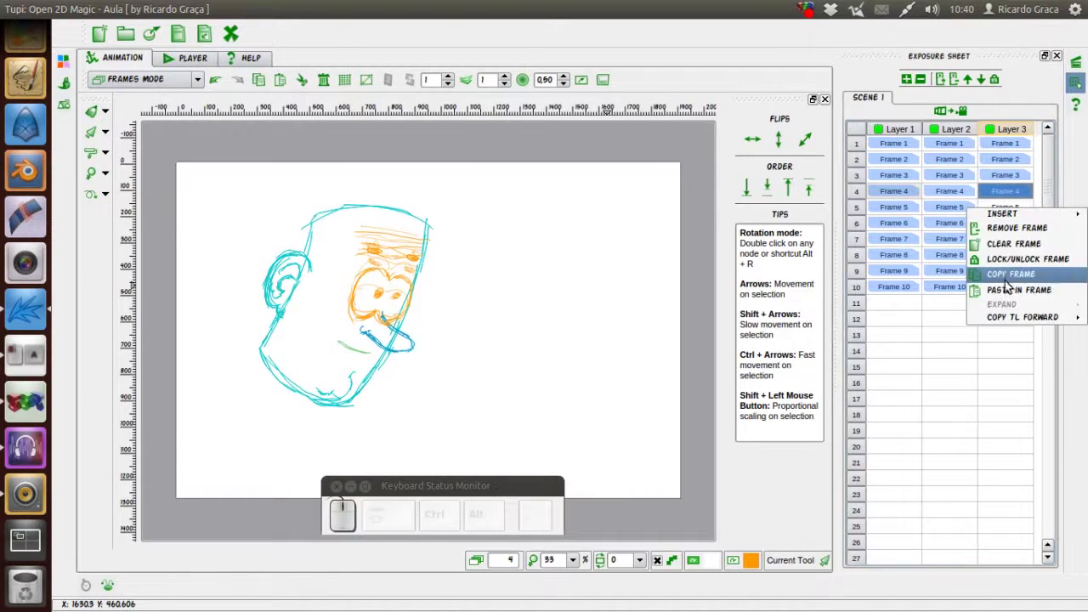
pyautogui.click(1008, 293)
pyautogui.click(1013, 241)
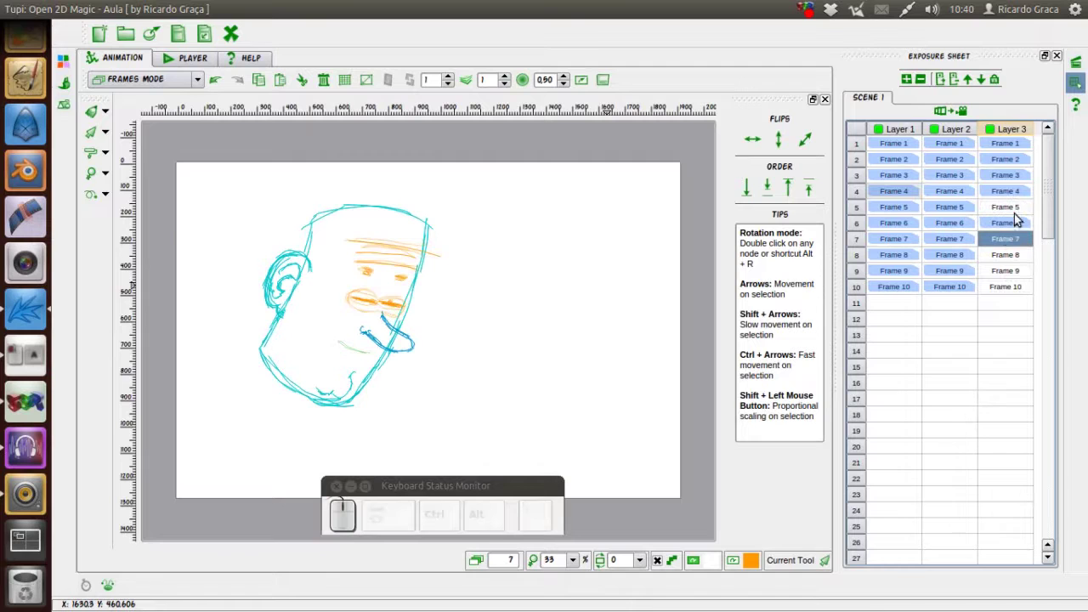
pyautogui.moveTo(1014, 194); pyautogui.dragTo(1021, 256)
pyautogui.rightClick(1015, 196)
pyautogui.click(1014, 262)
pyautogui.rightClick(1011, 212)
pyautogui.click(1007, 291)
pyautogui.click(1009, 242)
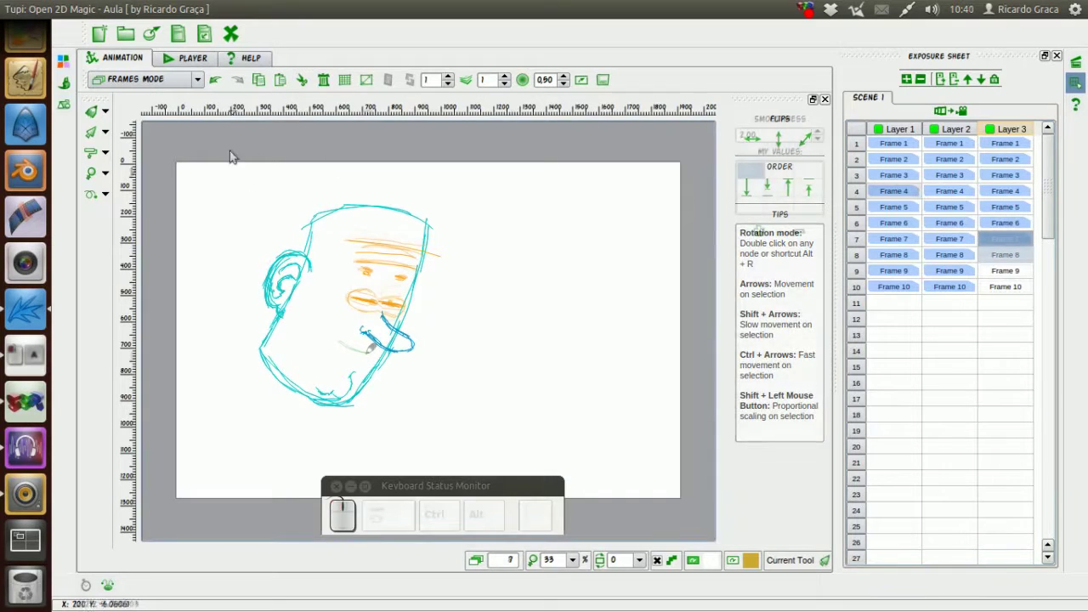
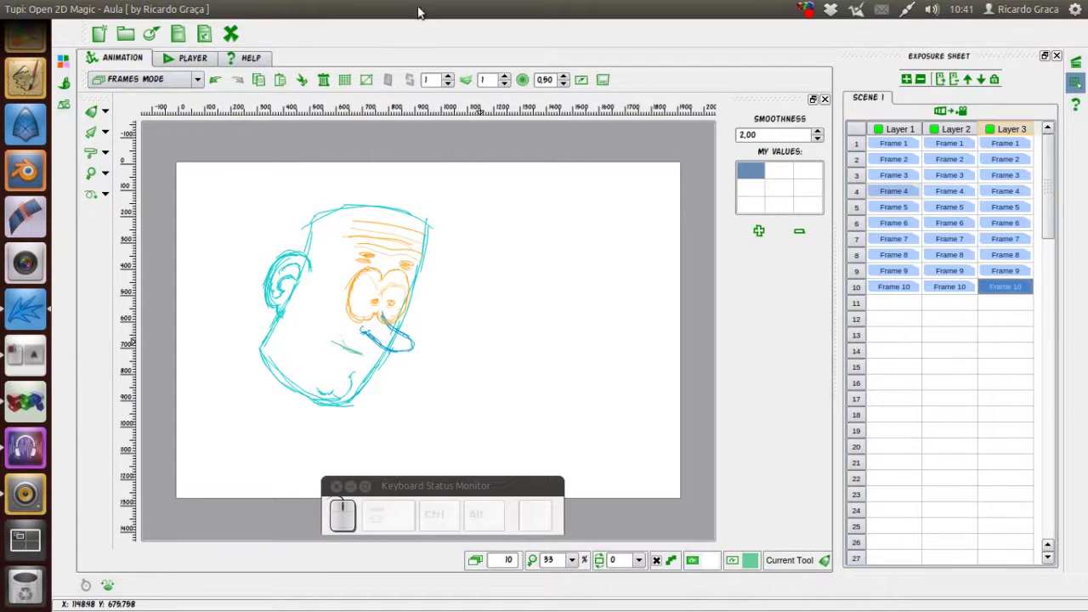
# - Switch to the Player workspace and play the ten-frame head animation
pyautogui.click(197, 62)
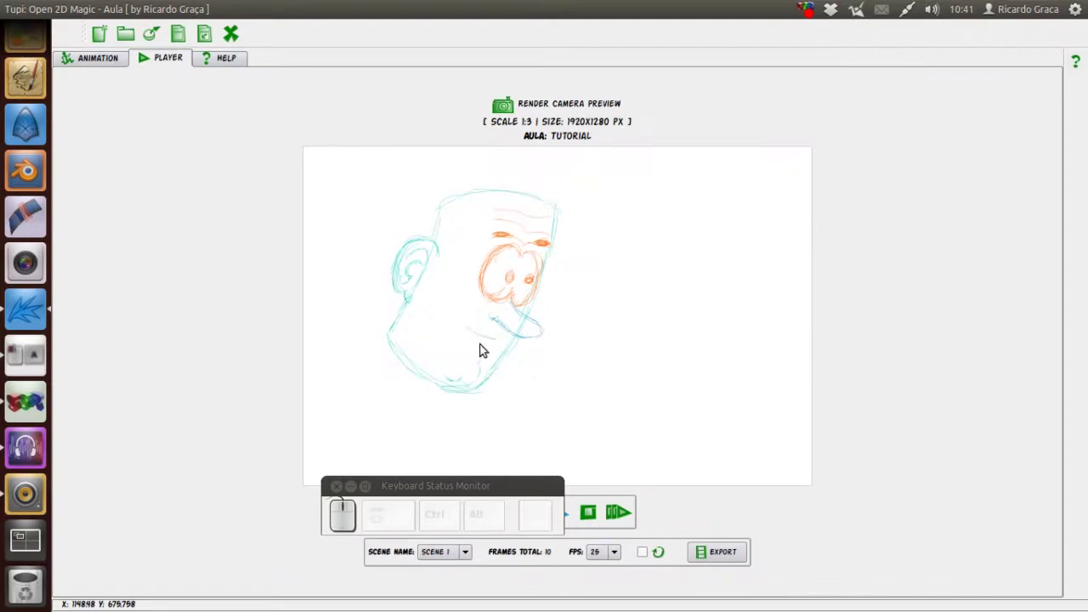
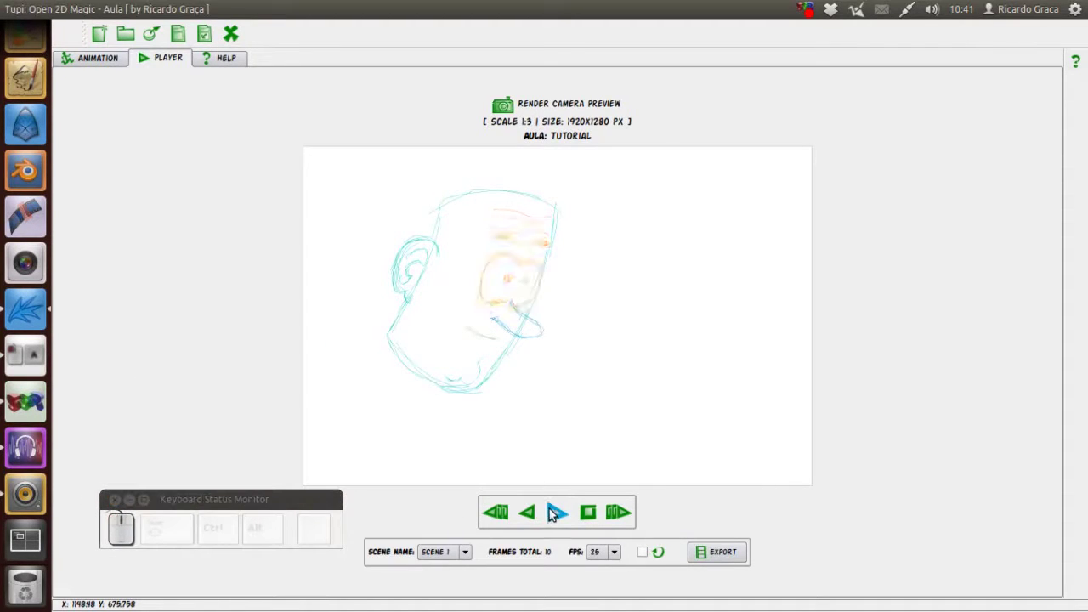
pyautogui.click(560, 516)
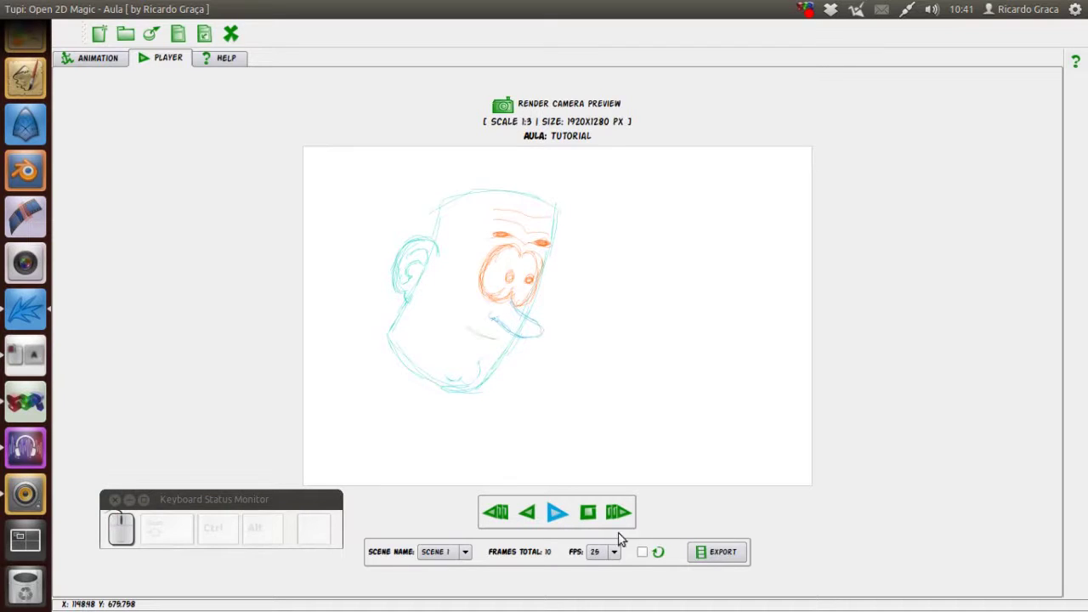
pyautogui.moveTo(616, 557); pyautogui.dragTo(617, 495)
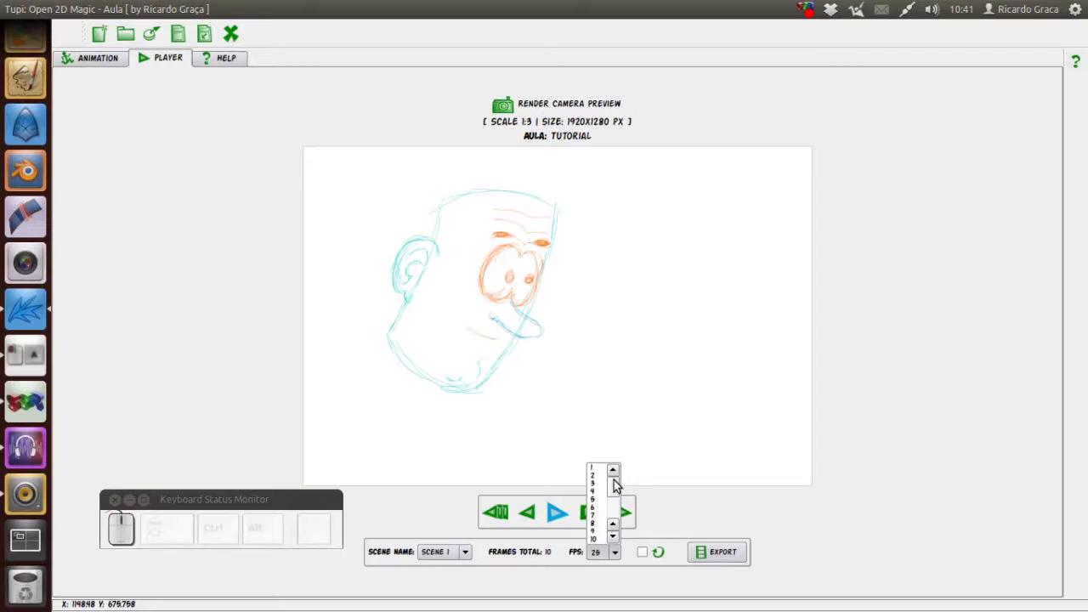
pyautogui.moveTo(619, 541); pyautogui.dragTo(606, 526)
# - Step through the preview frame by frame, then start the Export to Video dialog
pyautogui.click(565, 518)
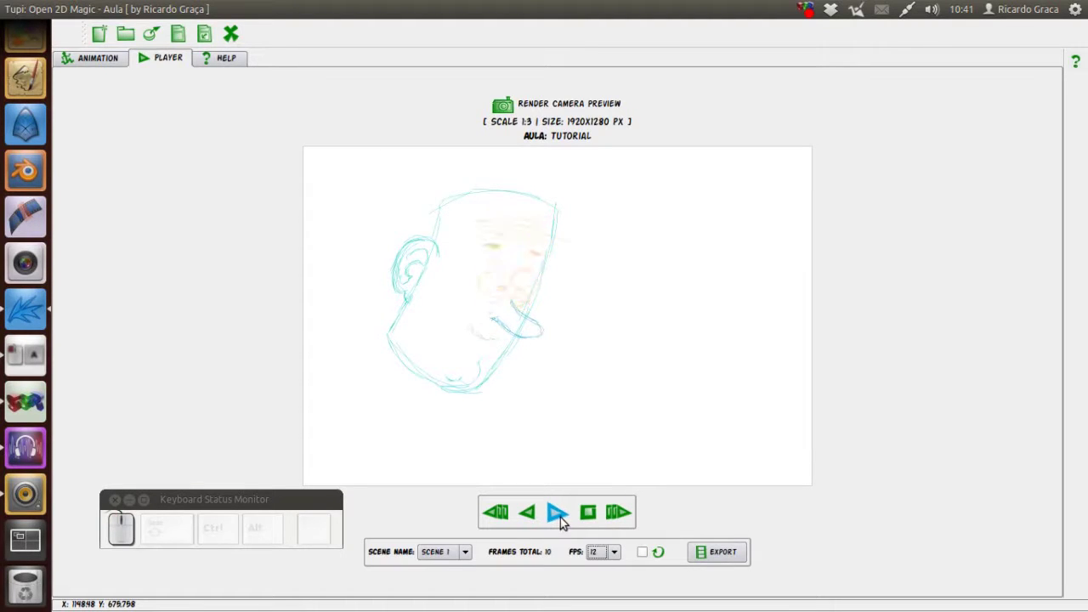
pyautogui.click(559, 514)
pyautogui.click(563, 518)
pyautogui.click(564, 518)
pyautogui.click(566, 518)
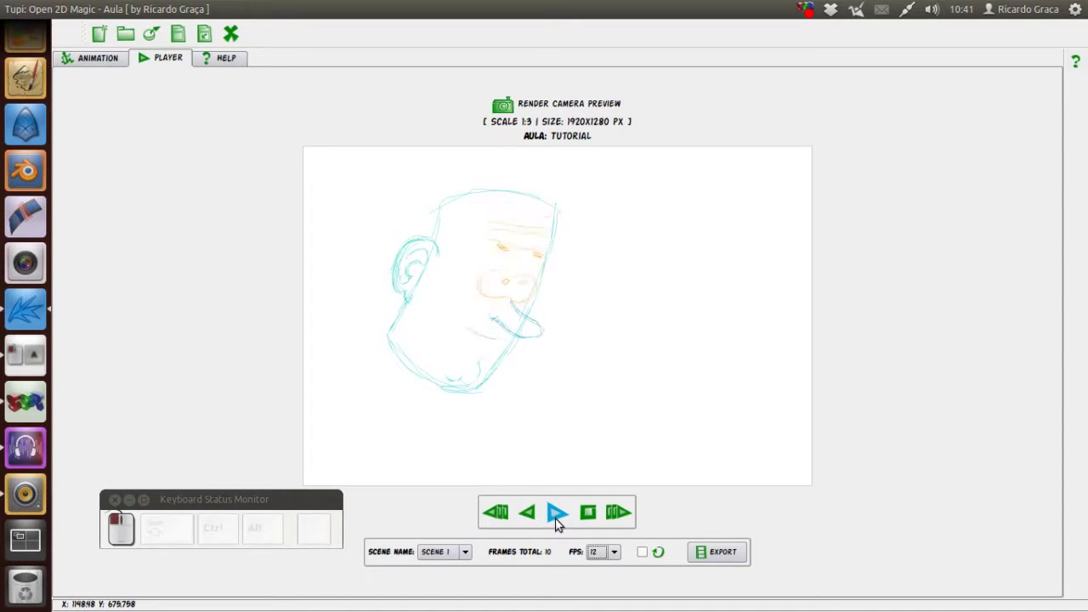
pyautogui.click(564, 514)
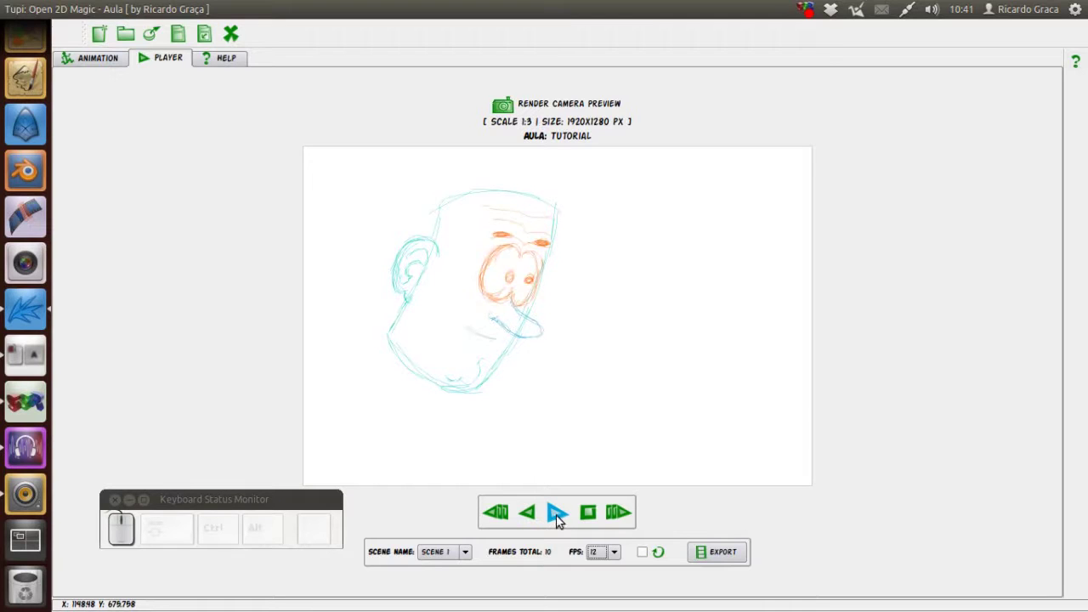
pyautogui.click(565, 516)
pyautogui.click(563, 517)
pyautogui.click(561, 516)
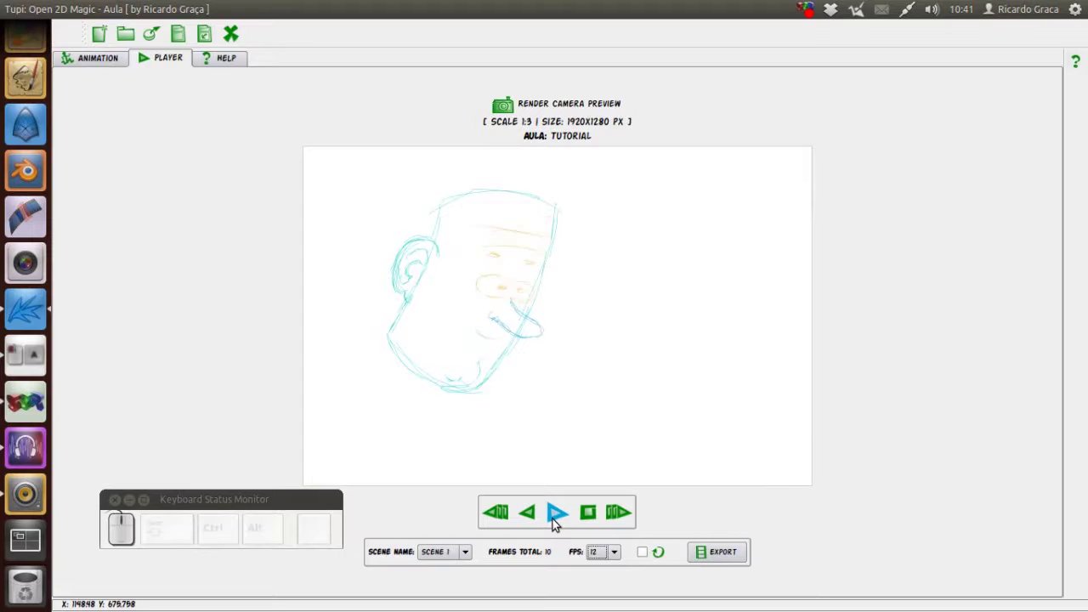
pyautogui.click(562, 517)
pyautogui.click(563, 518)
pyautogui.click(564, 520)
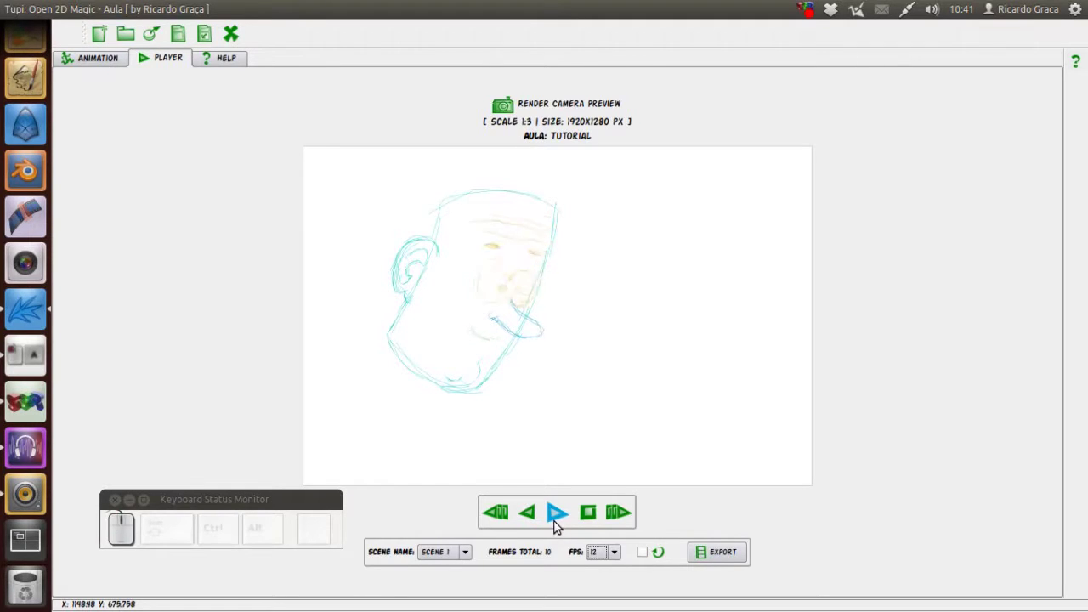
pyautogui.click(564, 519)
pyautogui.click(670, 554)
pyautogui.click(562, 515)
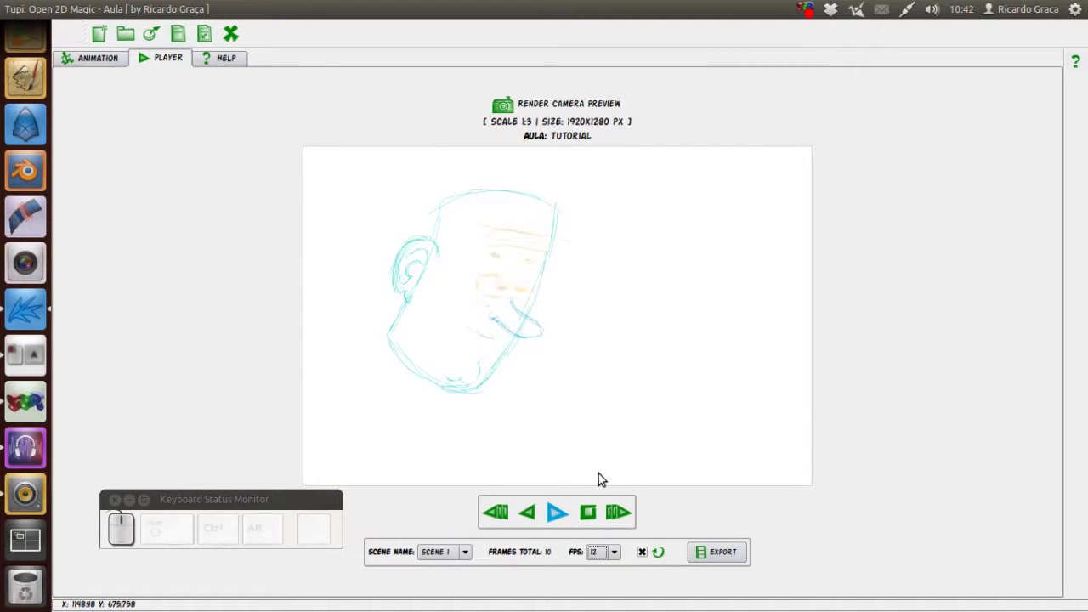
pyautogui.click(591, 515)
# - Browse the open and AVI format options, then choose MPEG Video as the export format
pyautogui.click(729, 559)
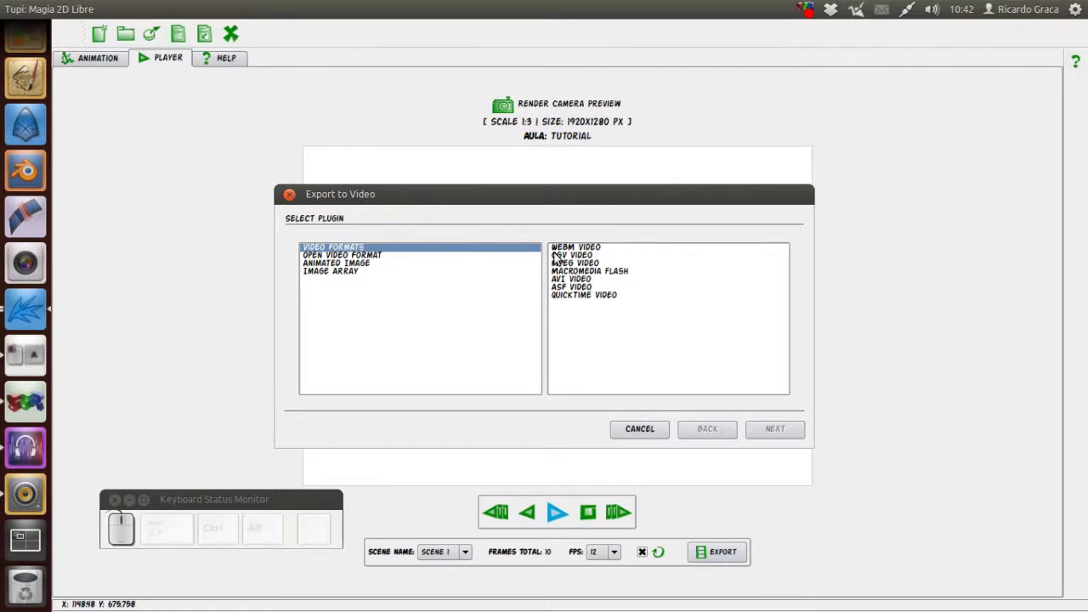
pyautogui.click(375, 259)
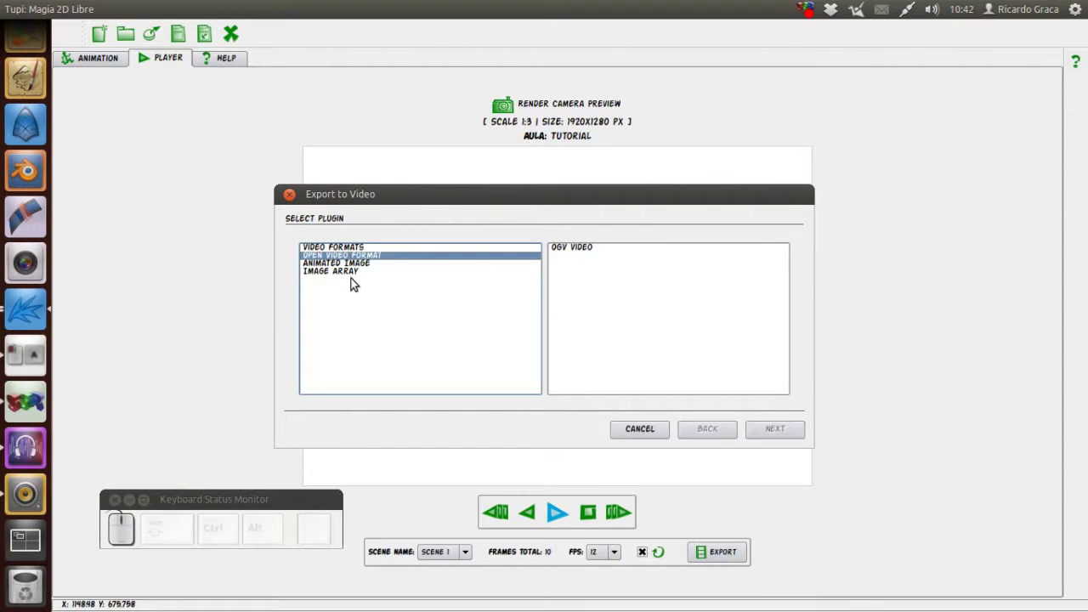
pyautogui.click(353, 273)
pyautogui.click(365, 249)
pyautogui.click(584, 281)
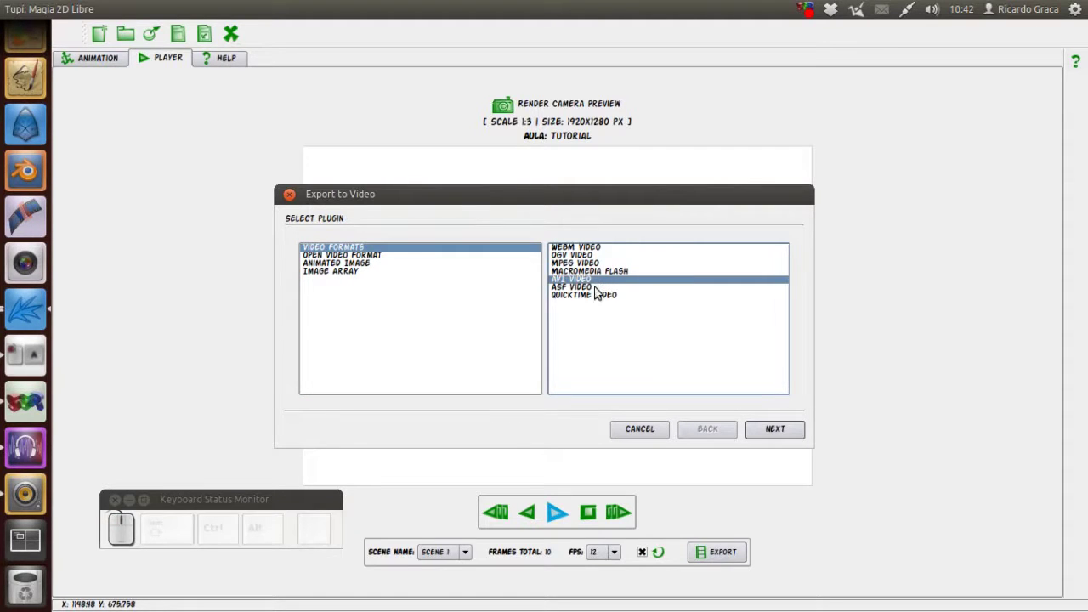
pyautogui.click(593, 266)
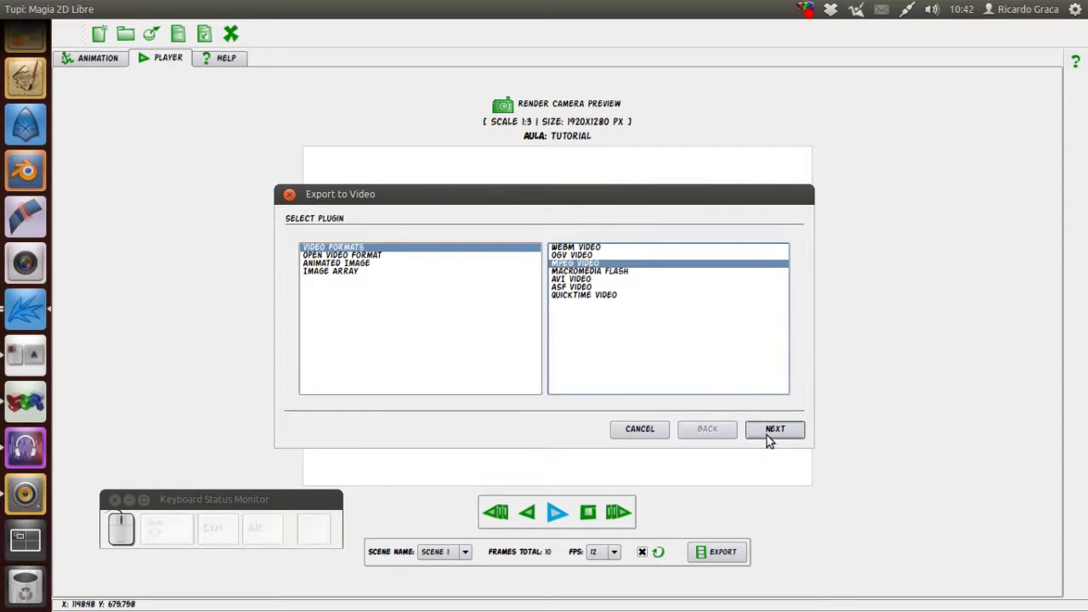
# - Add Scene 1 to the export list and continue to the aula.mpg file settings page
pyautogui.click(781, 432)
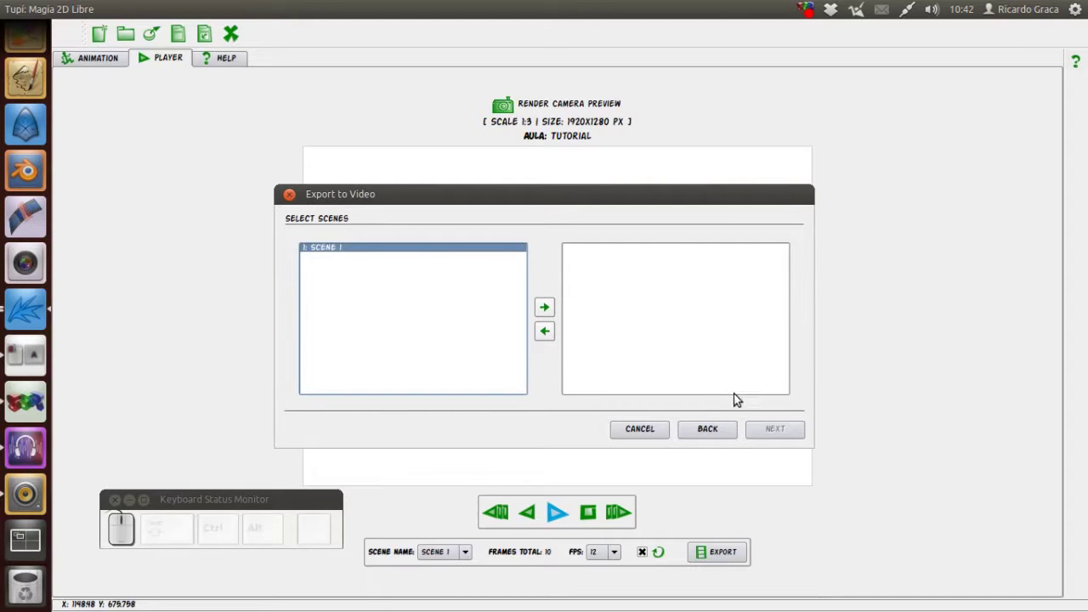
pyautogui.click(328, 254)
pyautogui.click(550, 309)
pyautogui.click(596, 254)
pyautogui.click(776, 437)
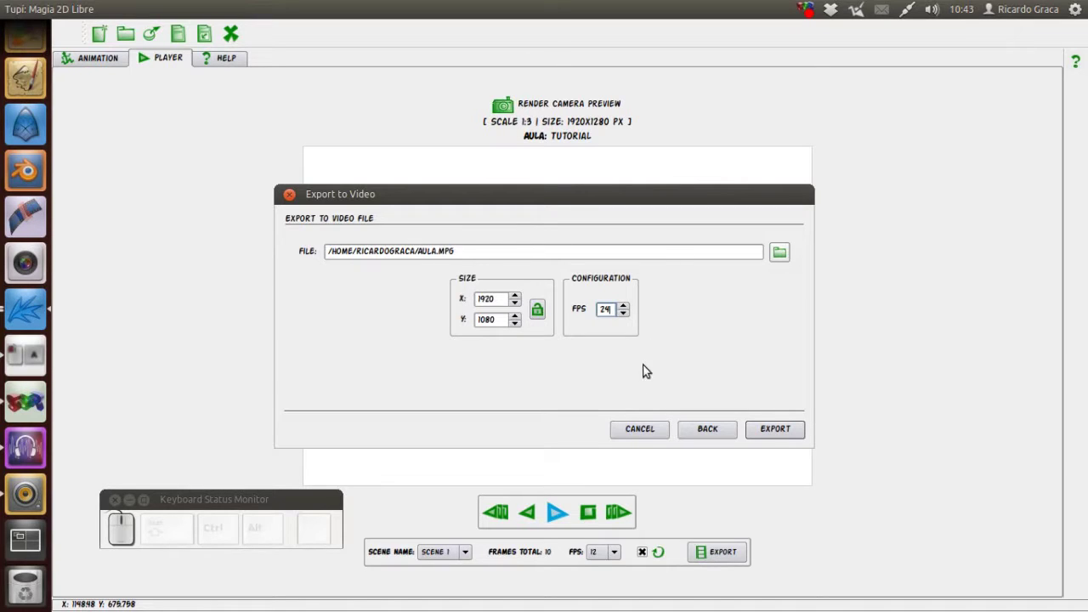
# - Cancel the export dialog, replay the preview, and return to the Animation workspace
pyautogui.click(641, 431)
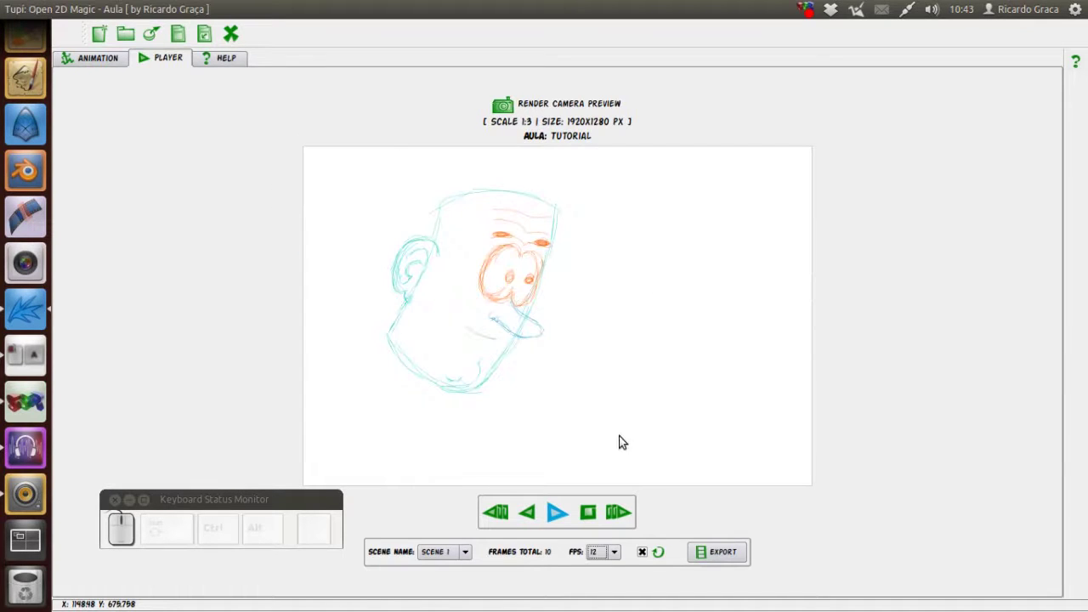
pyautogui.click(560, 521)
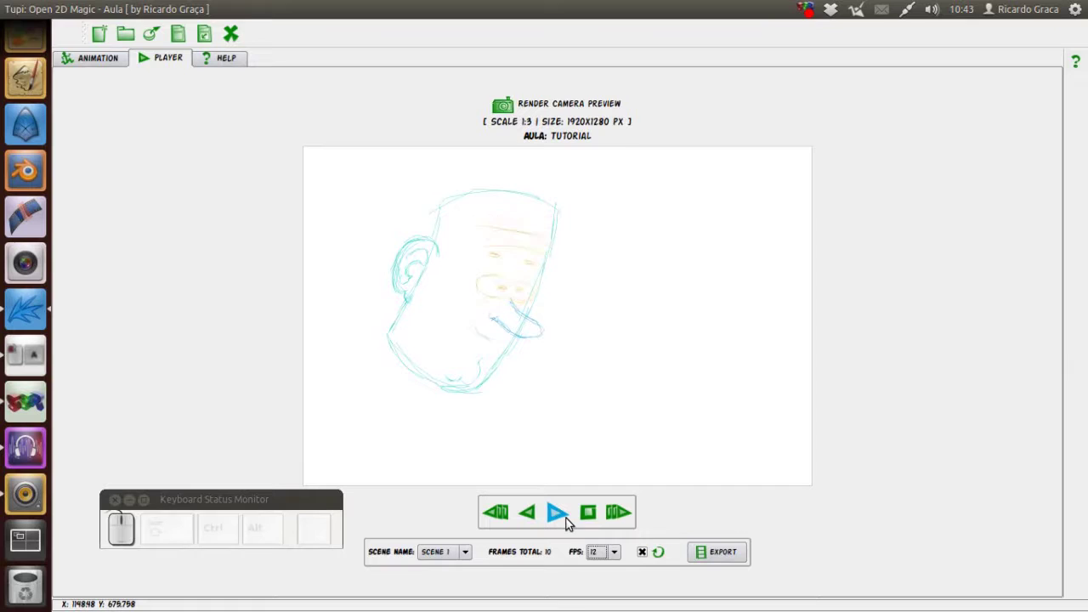
pyautogui.click(593, 518)
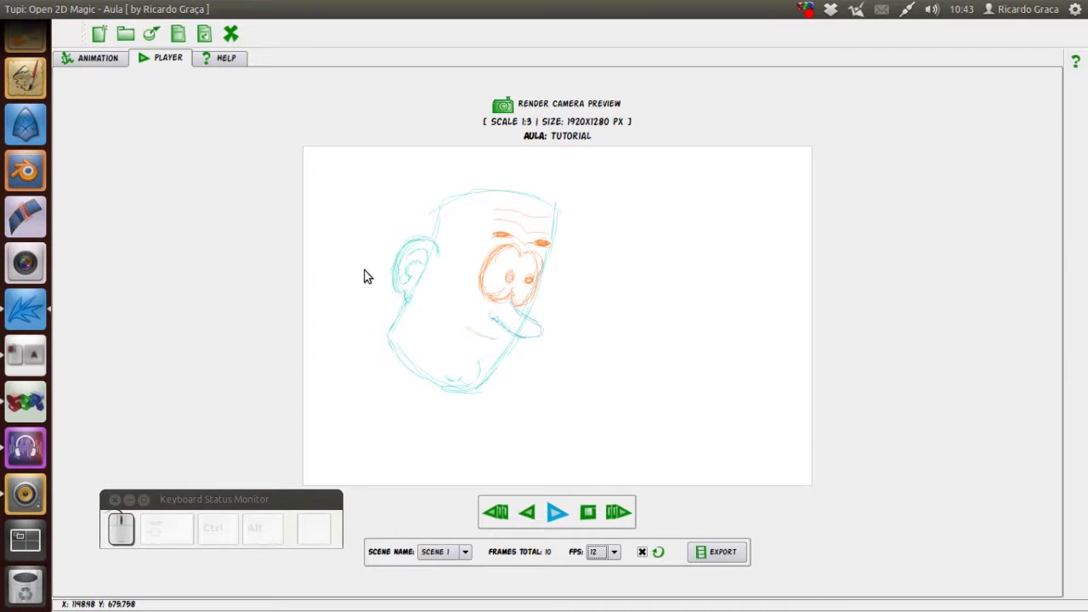
pyautogui.click(108, 62)
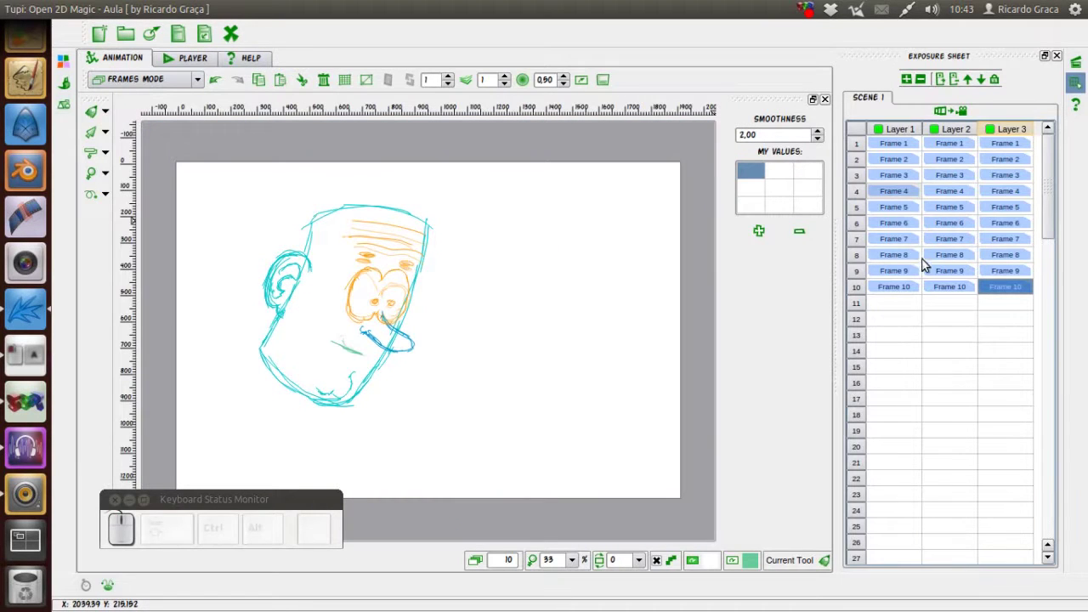